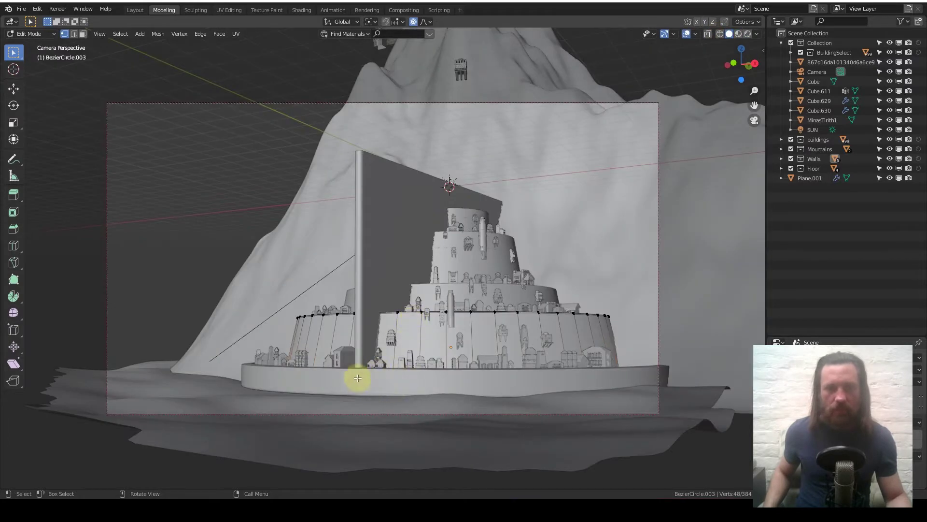
Step: Leave Edit Mode, orbit around the tier wall to review it, then return to editing its mesh
key(Tab)
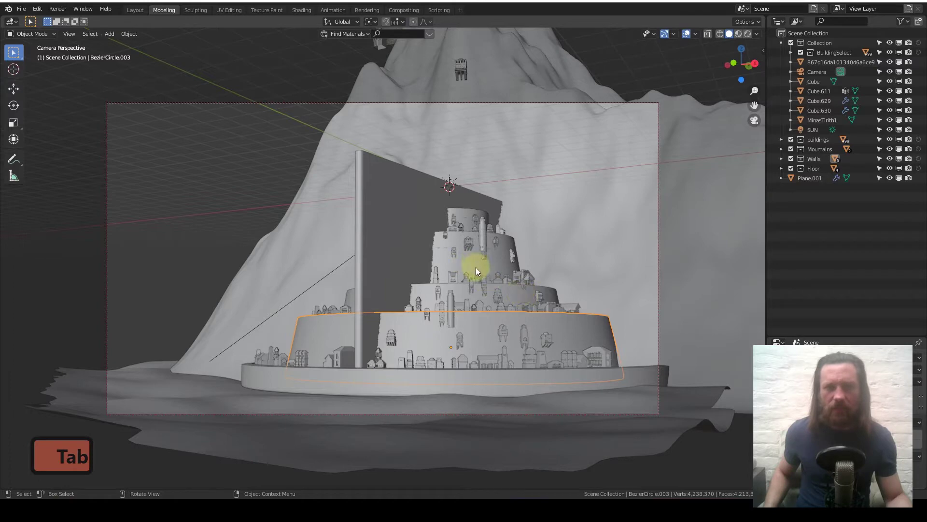
middle_click(428, 379)
middle_click(428, 379)
middle_click(494, 293)
middle_click(493, 293)
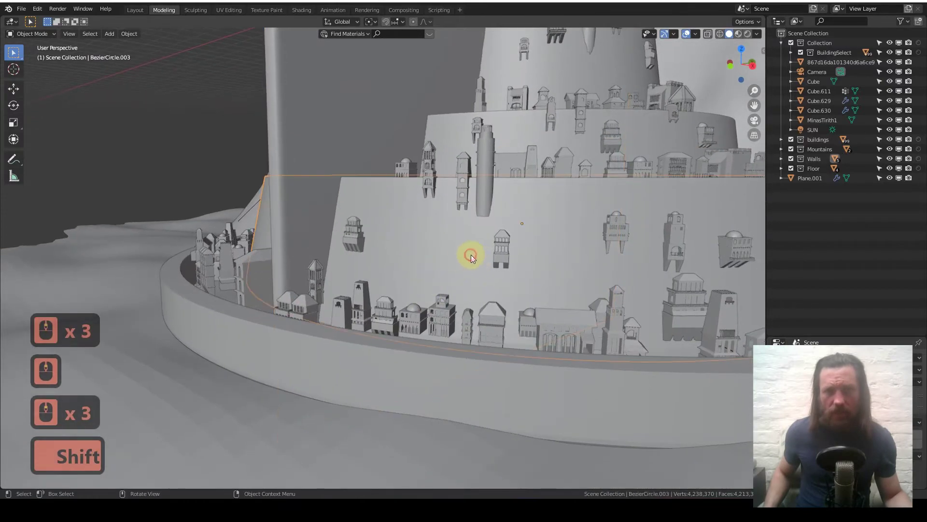
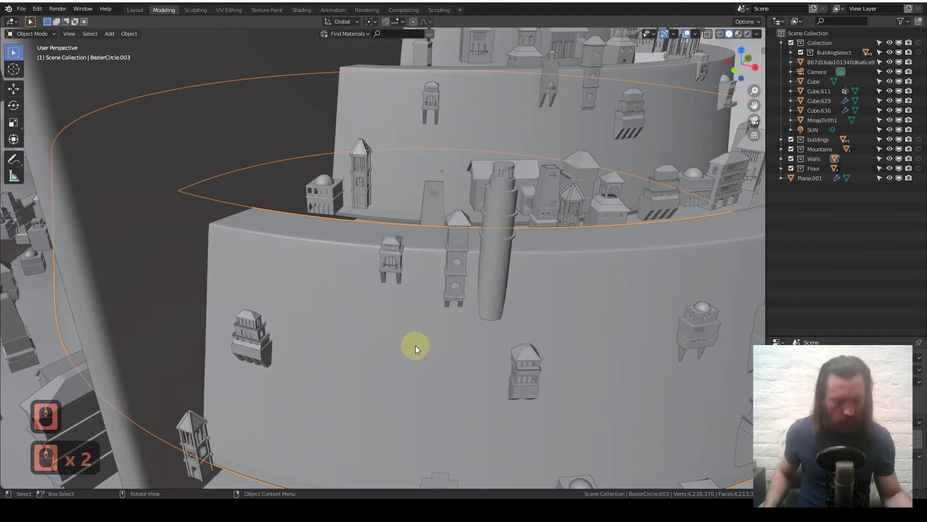
key(Tab)
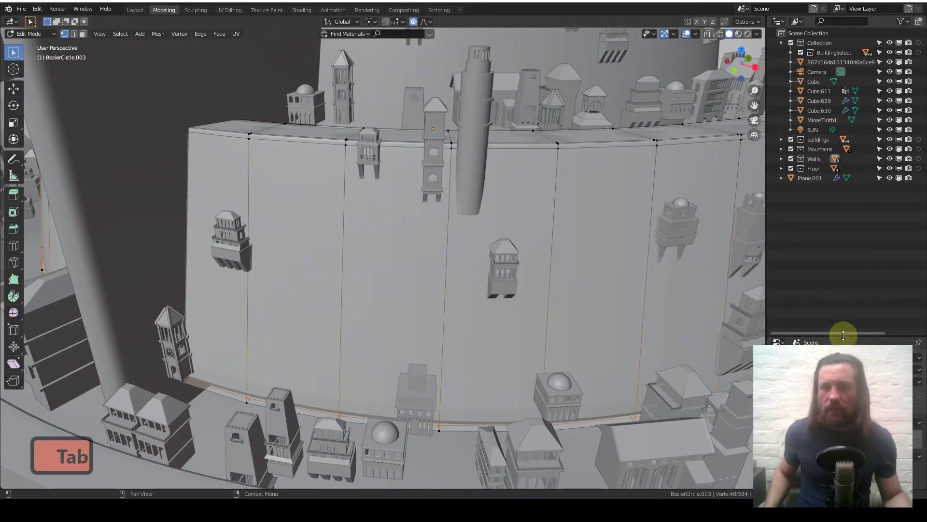
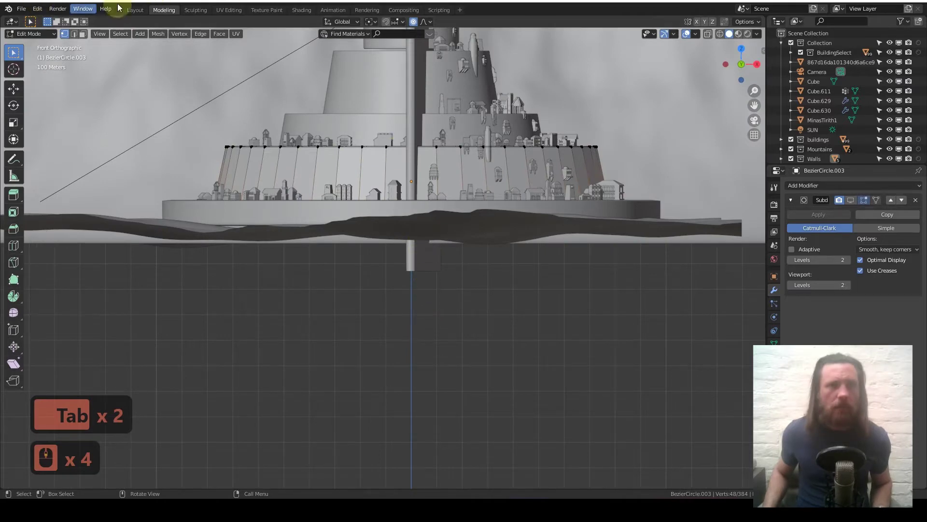
Step: In Object Mode, orbit around the tier wall to compare it with the reference image
key(Tab)
middle_click(501, 283)
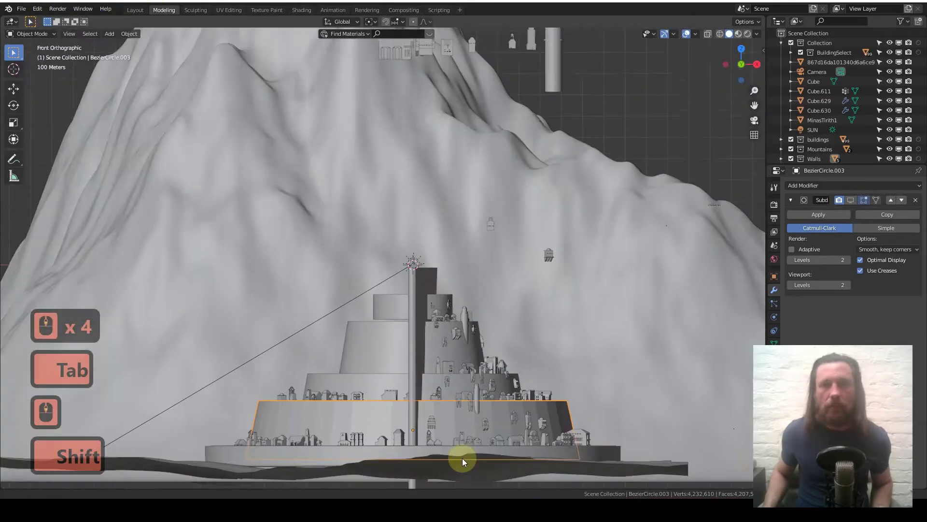
middle_click(459, 296)
middle_click(458, 297)
middle_click(457, 203)
middle_click(436, 273)
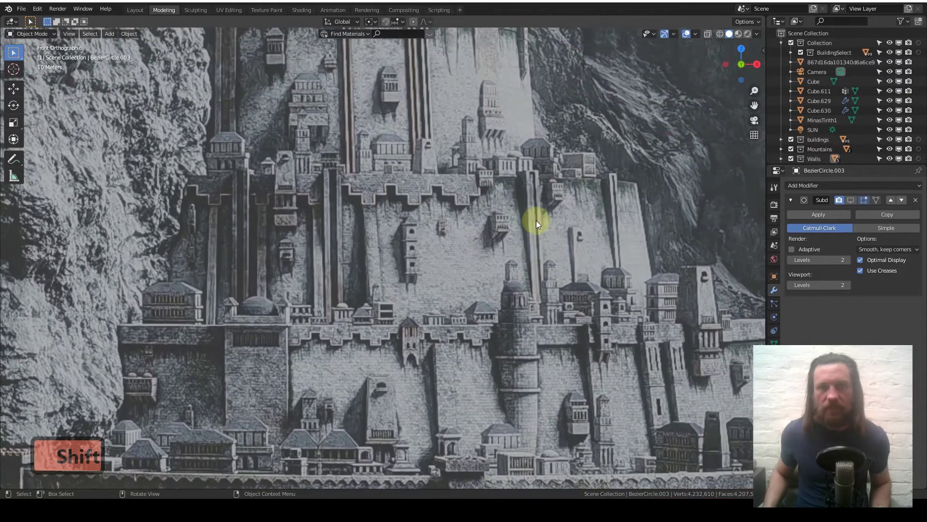
middle_click(447, 364)
middle_click(447, 363)
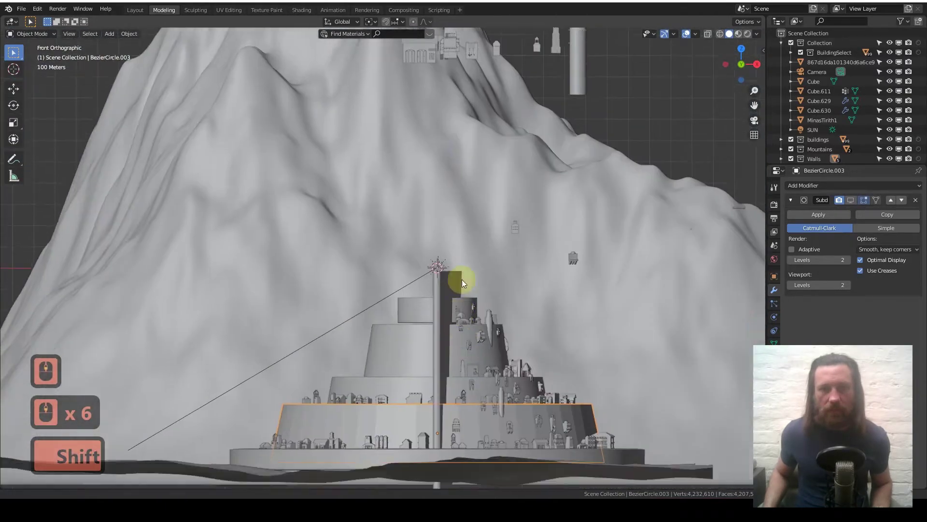
middle_click(427, 322)
middle_click(428, 321)
middle_click(428, 320)
middle_click(428, 320)
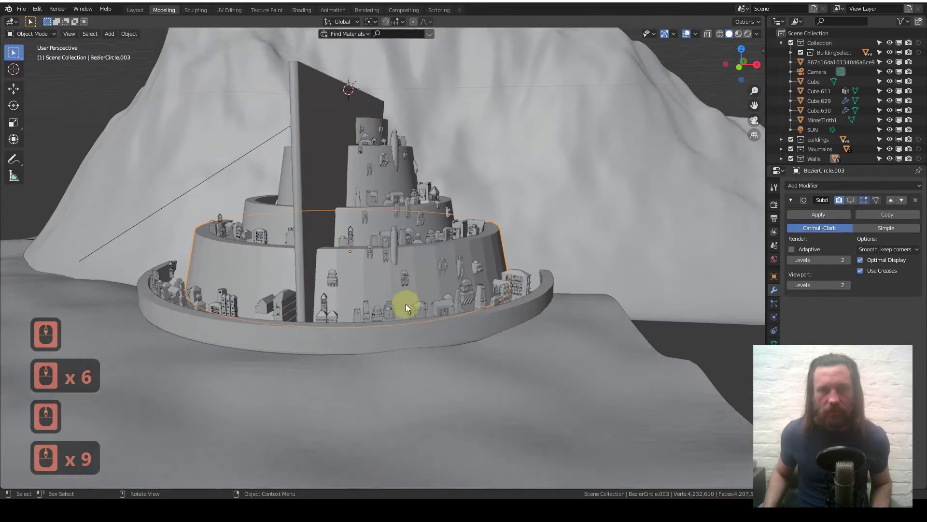
middle_click(439, 299)
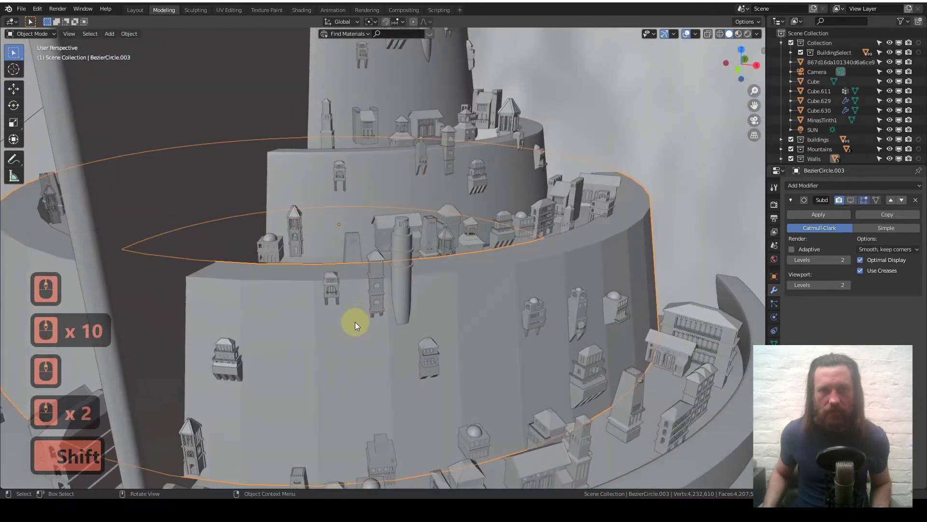
Step: Back in Edit Mode, loop-cut the wall face and select the new narrow vertical strip
key(Tab)
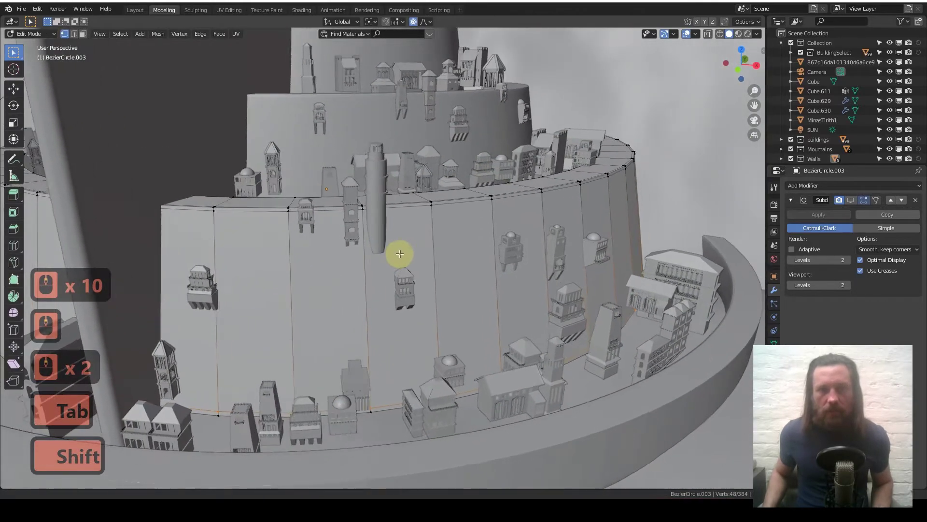
middle_click(307, 258)
middle_click(306, 258)
key(ctrl+r)
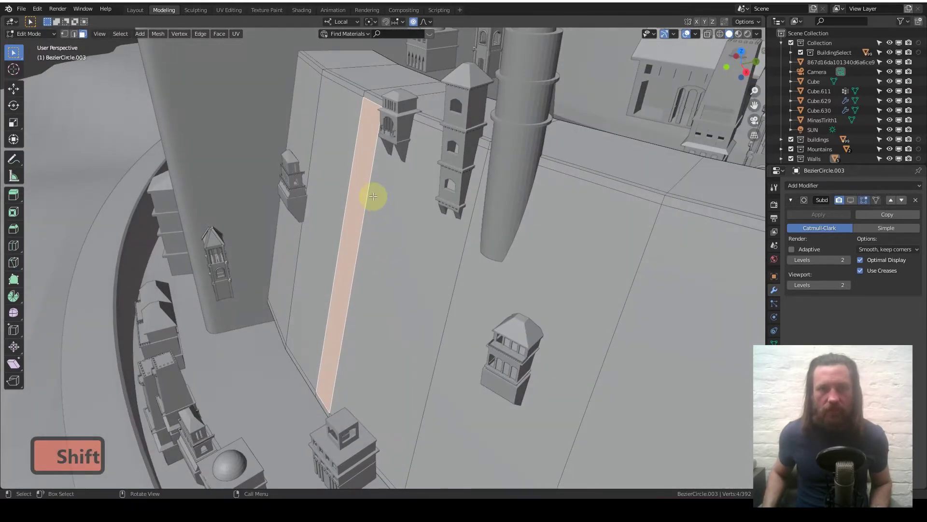
key(e)
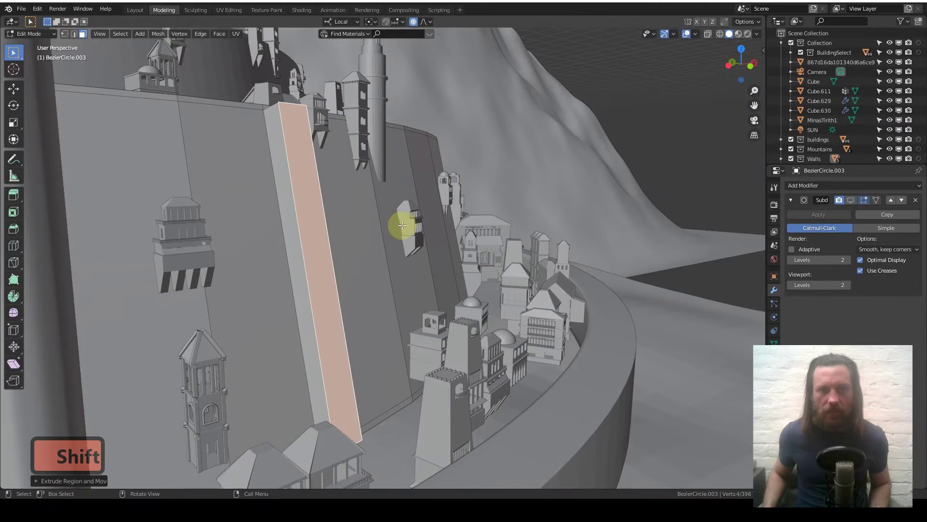
key(g)
key(z)
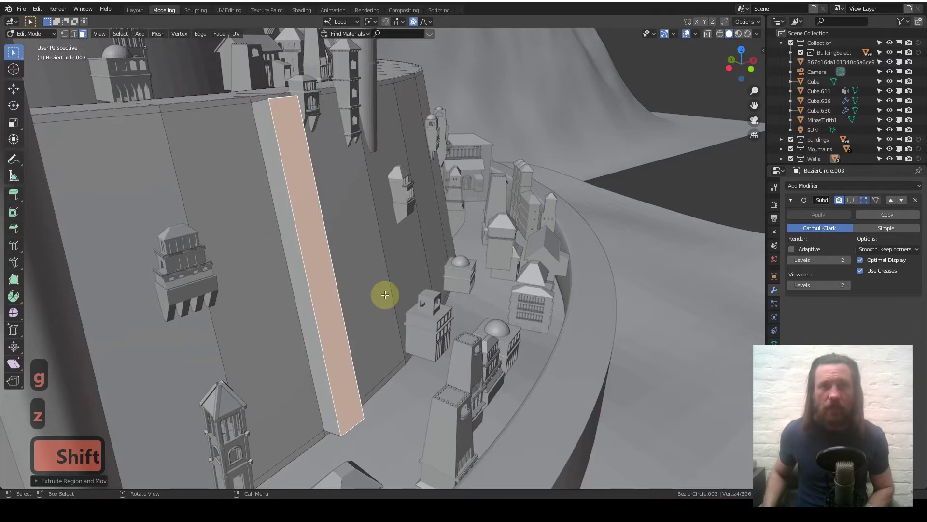
key(o)
key(g)
key(z)
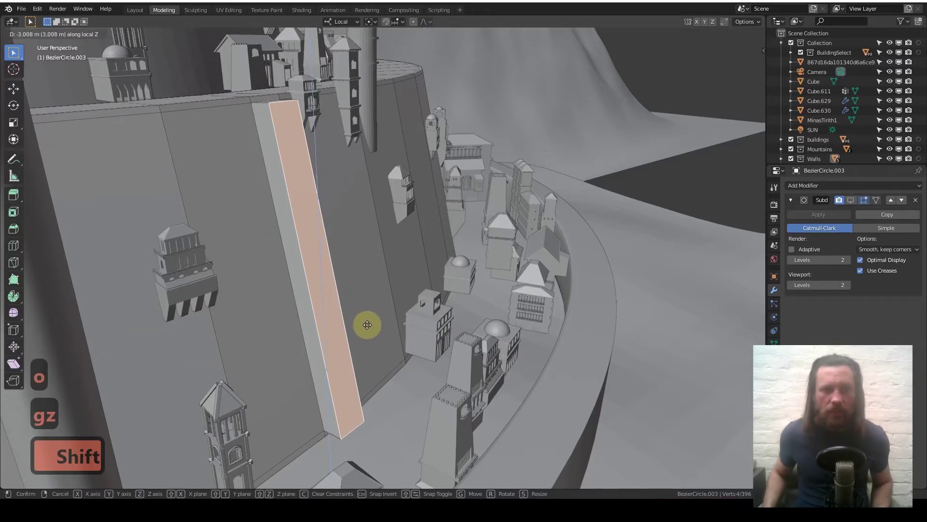
key(ctrl+z)
key(ctrl+z)
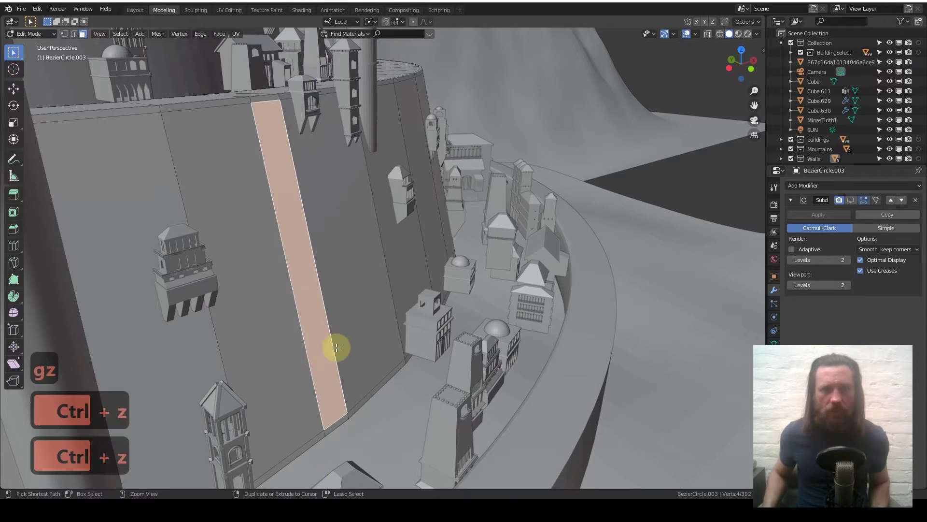
key(ctrl+z)
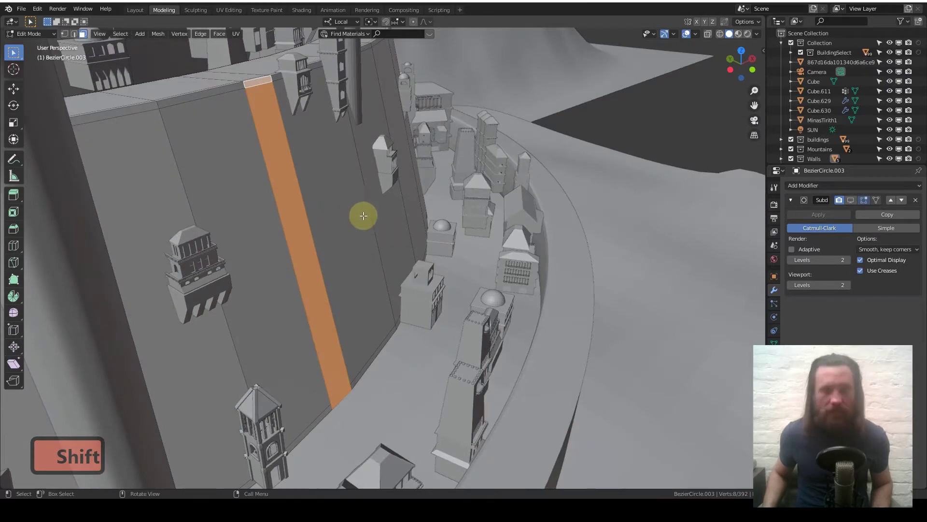
Step: Extrude the narrow strip outward and shift it along local Z into a protruding pilaster
key(e)
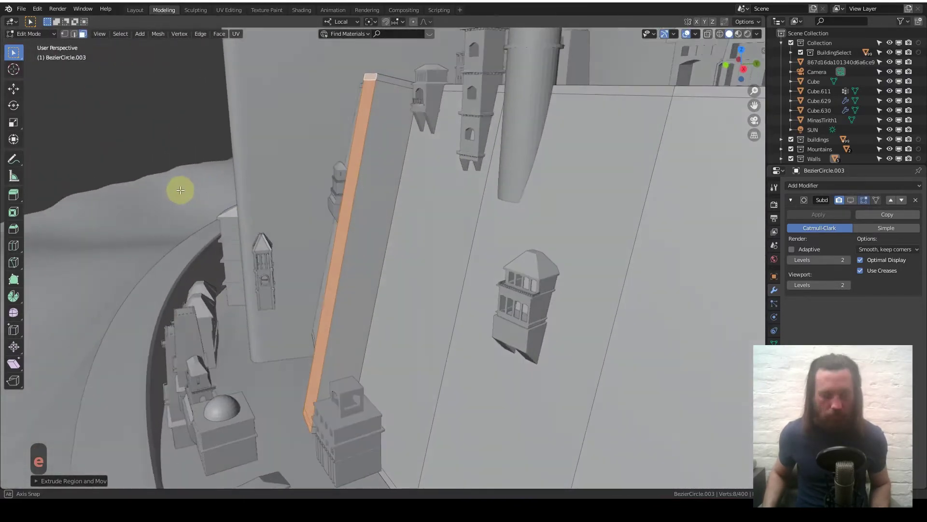
key(g)
key(z)
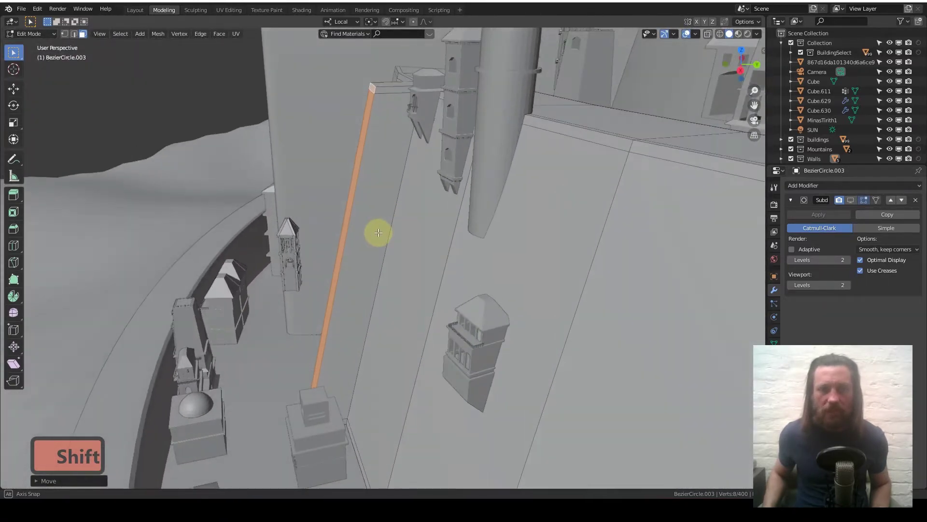
key(g)
key(z)
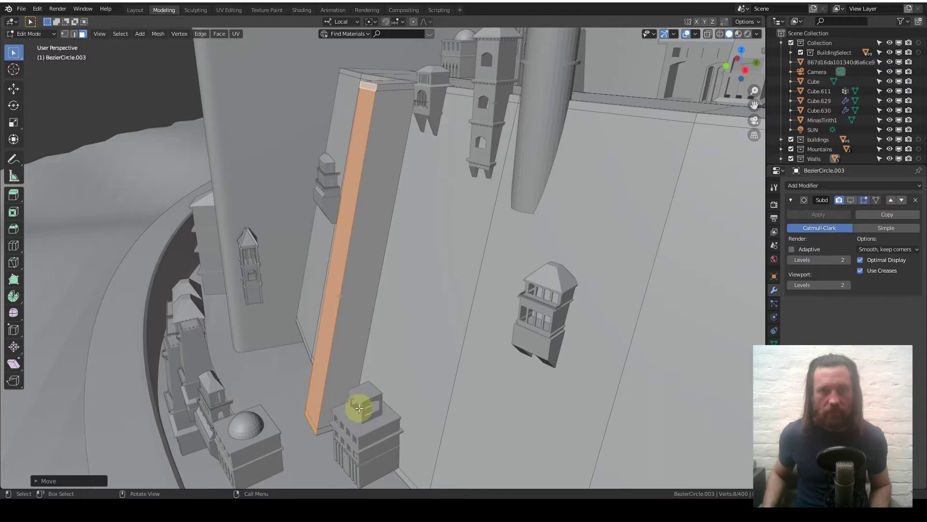
Step: Try rotating the pilaster about local Y, X and Z with a different pivot, leaving its angle unchanged
key(r)
key(y)
key(r)
key(x)
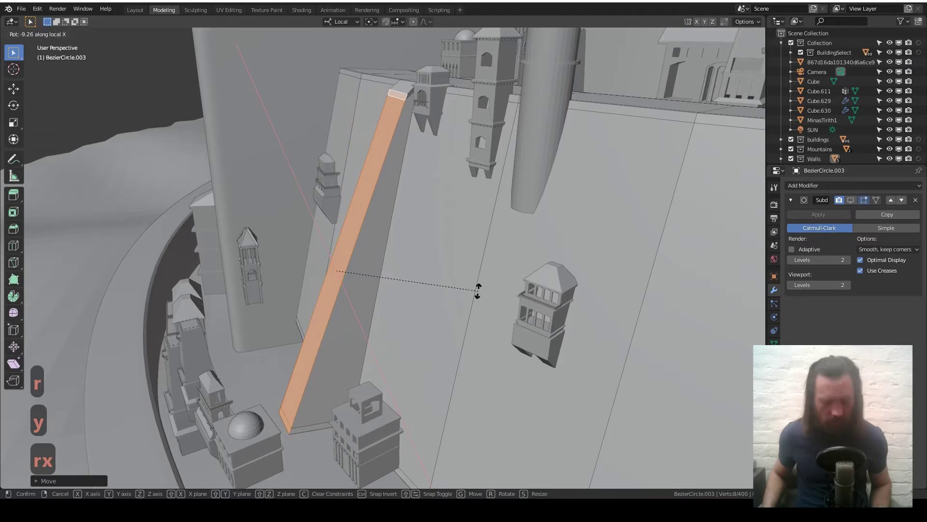
key(r)
key(z)
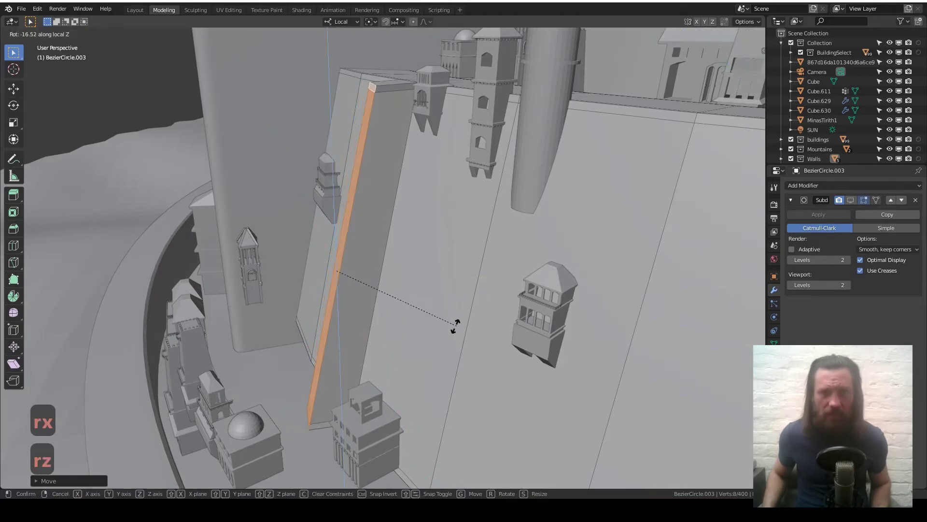
key(.)
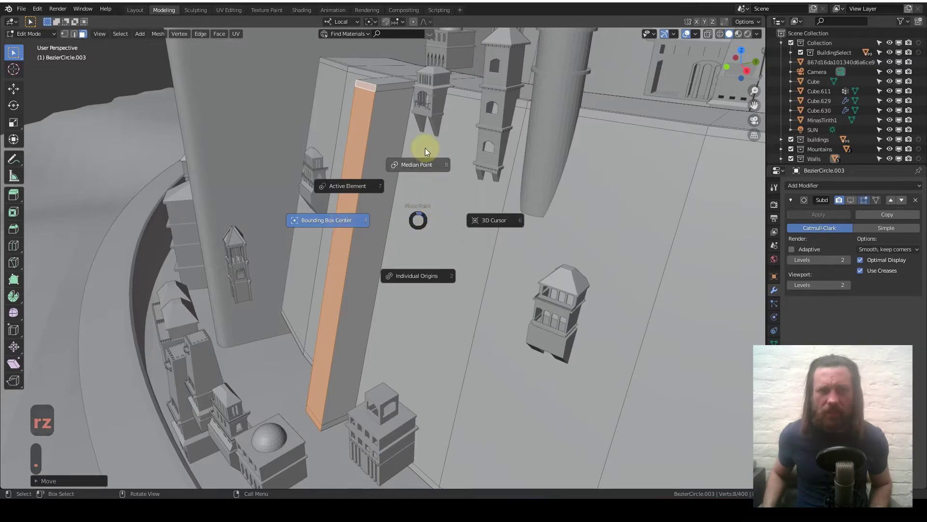
key(r)
key(y)
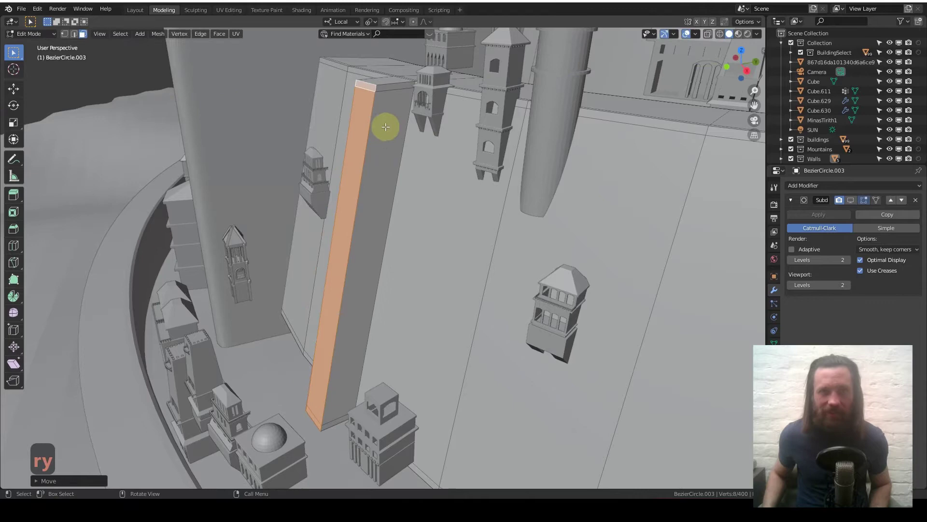
middle_click(387, 123)
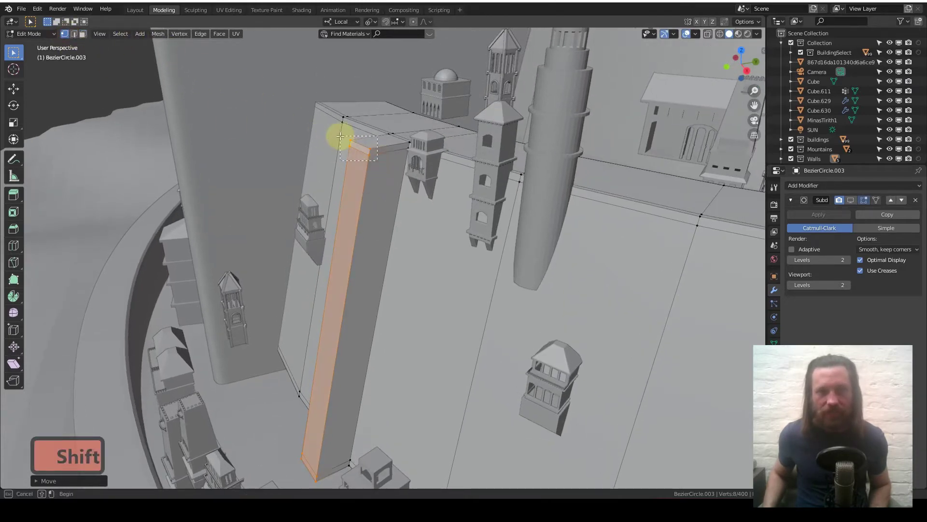
Step: Slide the pilaster's top vertices along local Y and X to align with the wall's curved top edge
middle_click(469, 227)
middle_click(468, 226)
middle_click(468, 224)
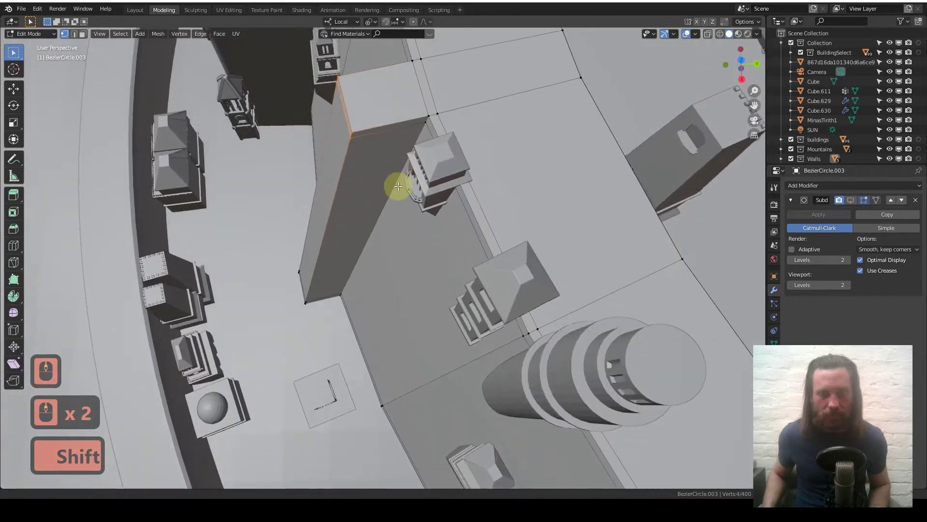
key(g)
key(g)
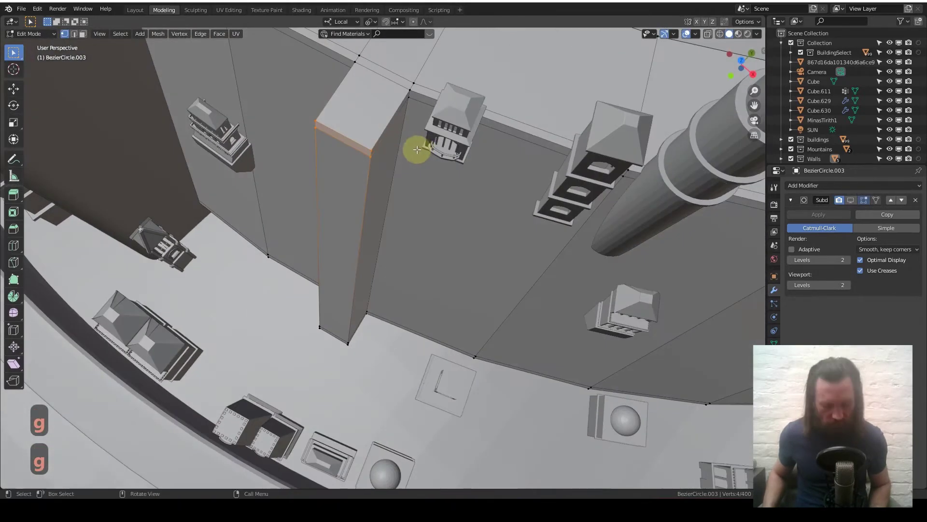
key(g)
key(y)
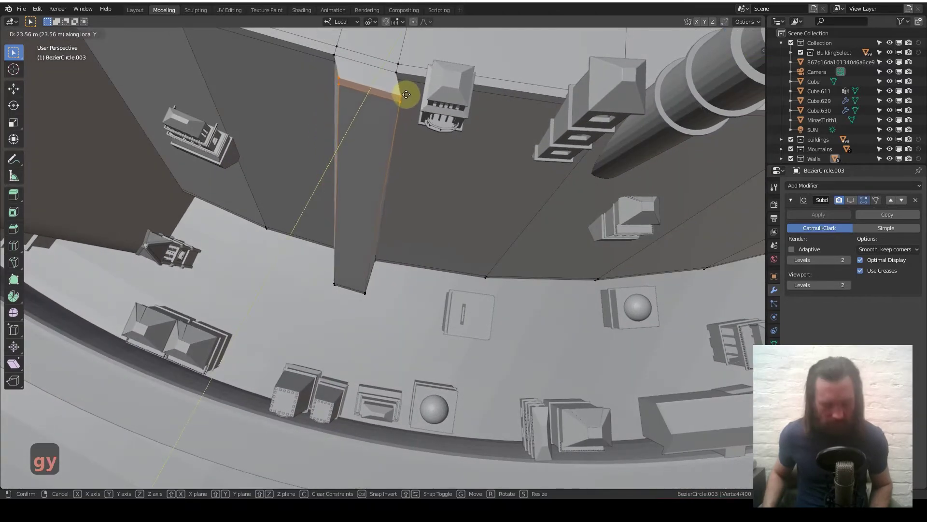
key(g)
key(x)
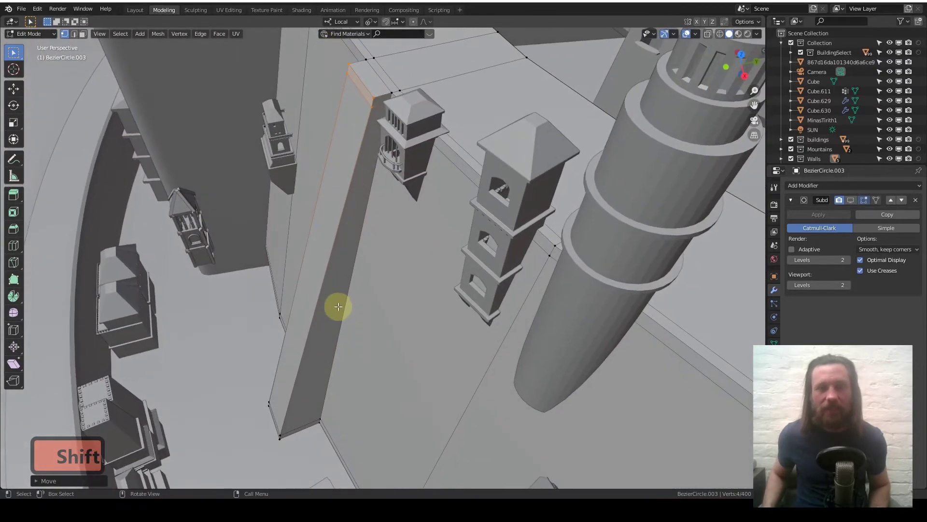
middle_click(394, 261)
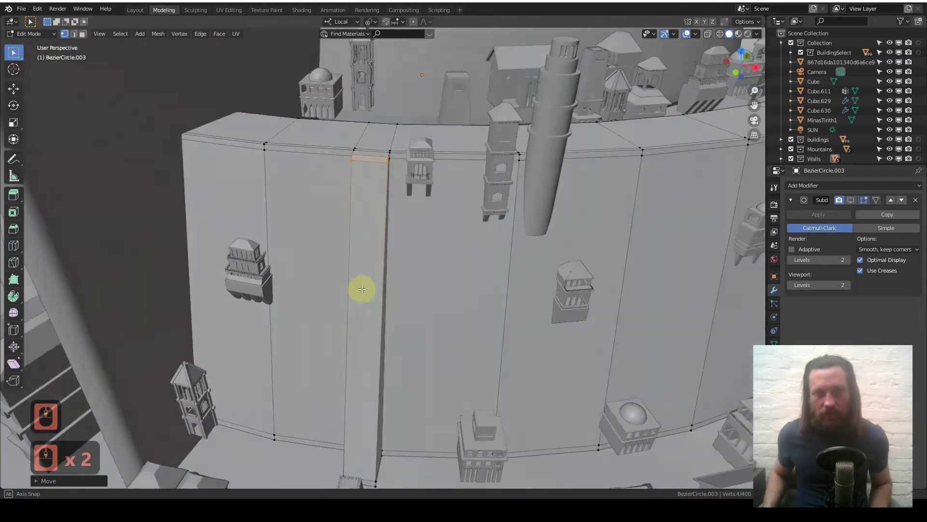
Step: Loop-cut a vertical strip on the wall, extrude its faces inward as a recess, and leave Edit Mode
middle_click(367, 286)
middle_click(368, 285)
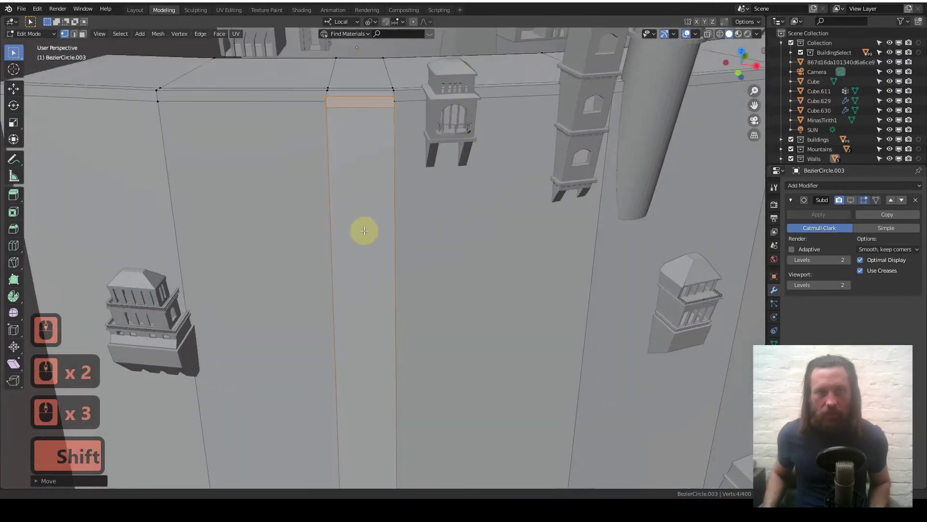
key(ctrl+r)
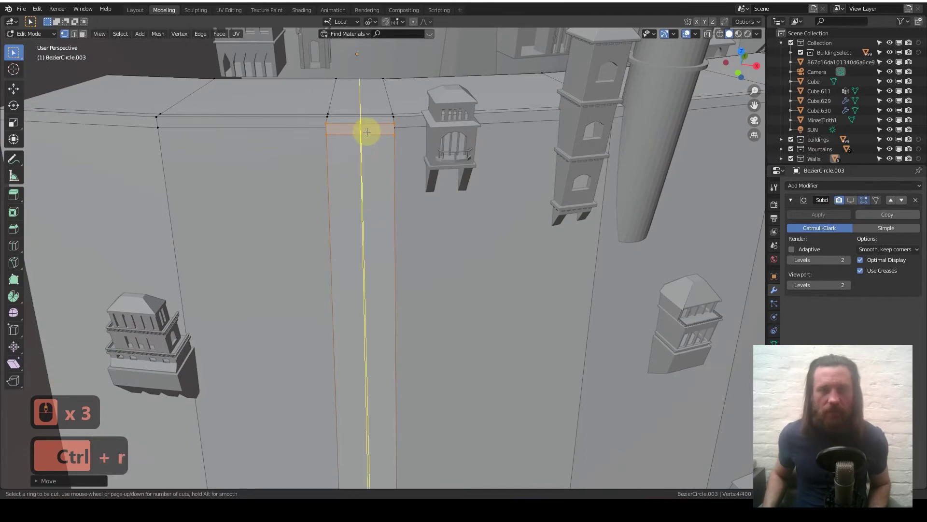
click(368, 129)
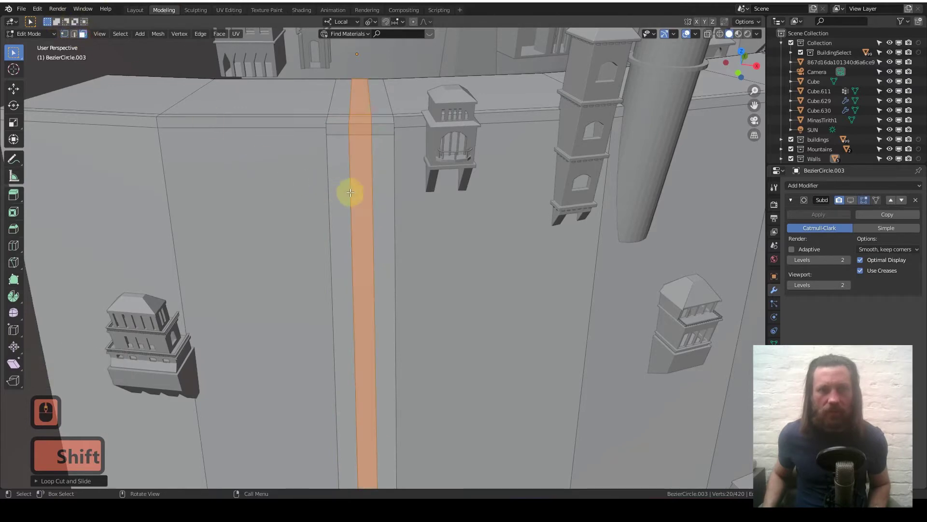
drag(362, 182, 331, 180)
key(e)
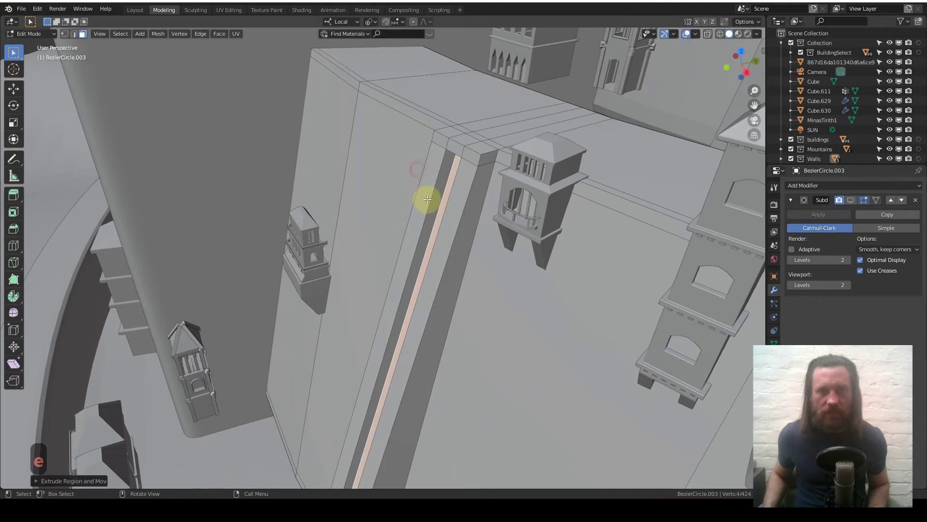
key(Tab)
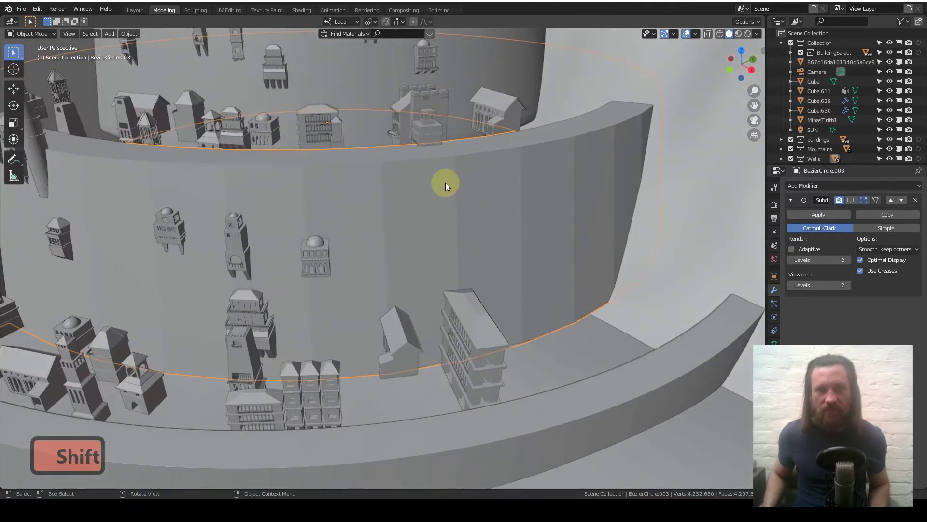
Step: Add another vertical loop cut and move the wall's end edges along local Z
key(Tab)
middle_click(435, 185)
key(ctrl+r)
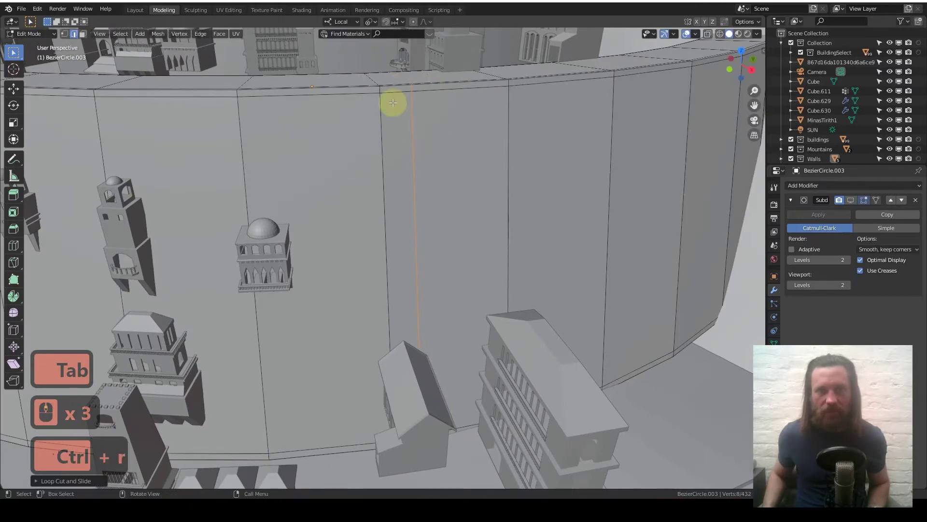
middle_click(403, 101)
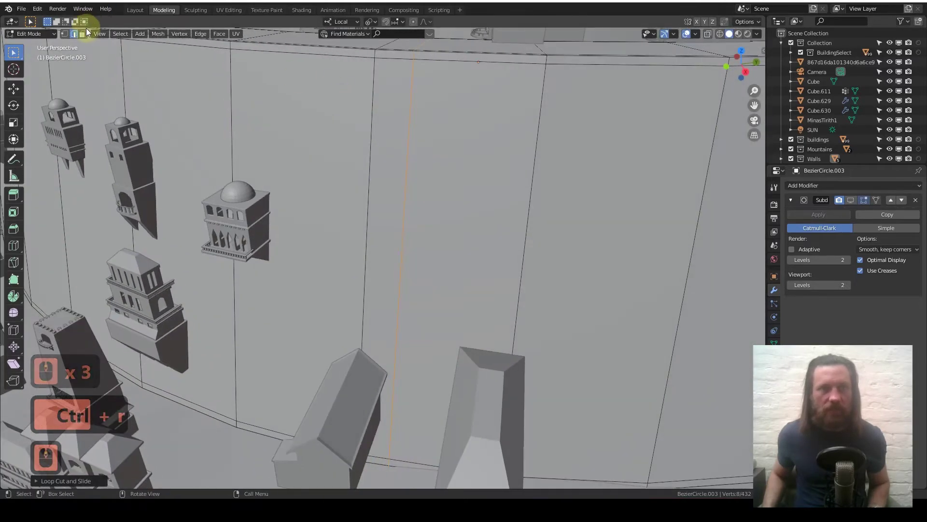
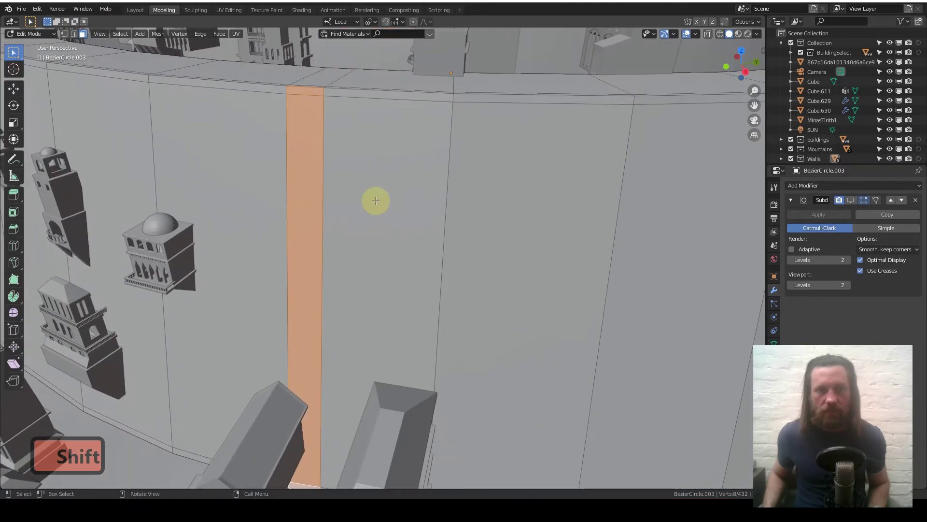
key(e)
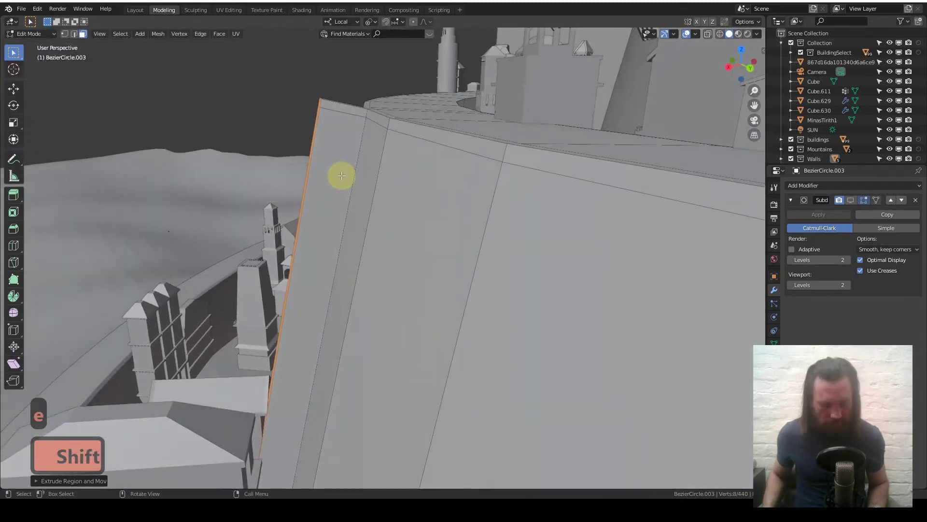
key(g)
key(z)
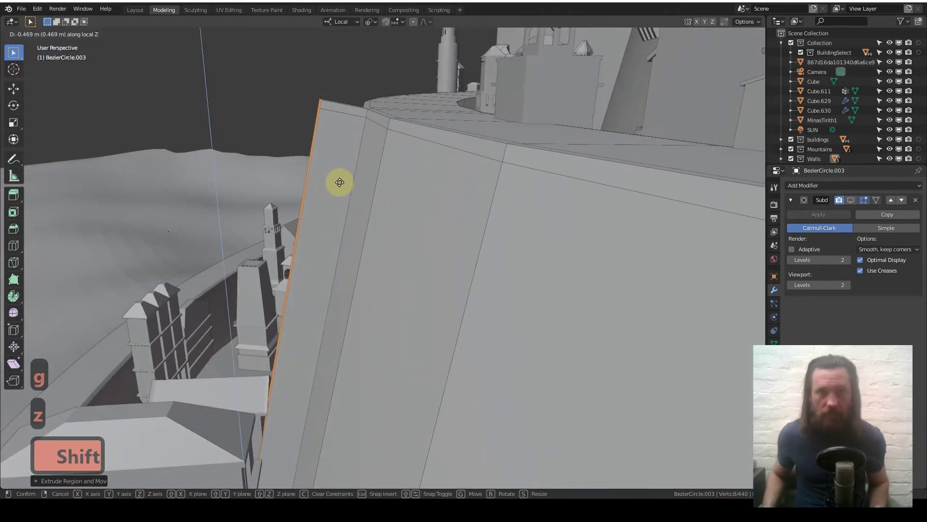
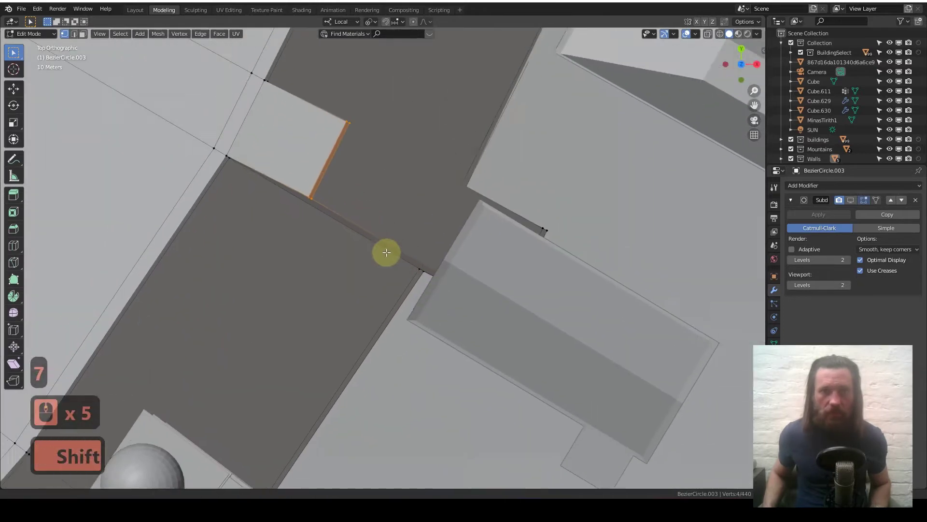
key(g)
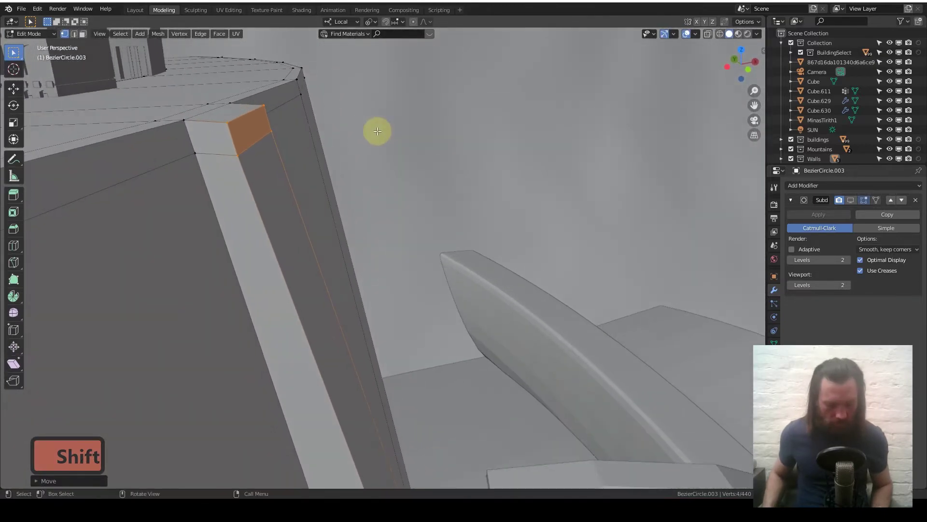
key(g)
key(z)
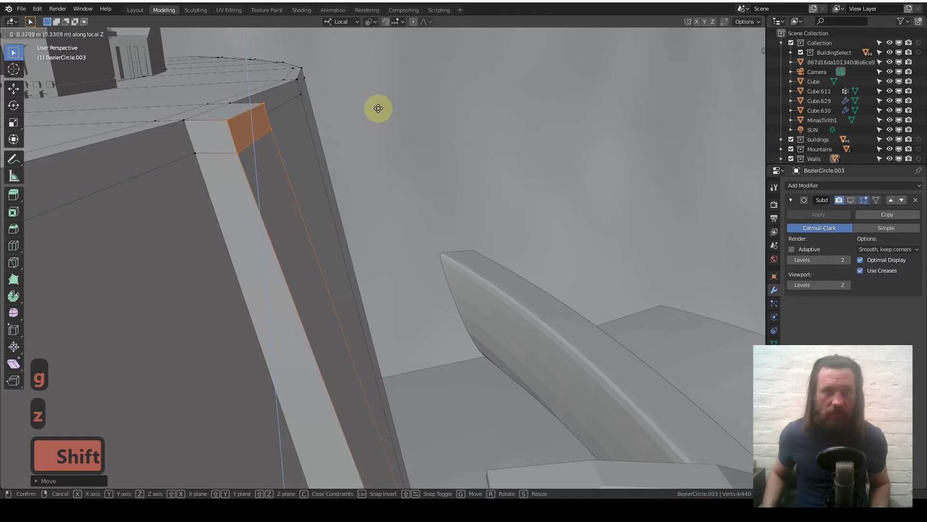
key(Tab)
key(Tab)
Step: Cut a further loop and extrude the end faces about 4 m along their normal, returning to Object Mode
scroll(up, 3)
middle_click(262, 179)
middle_click(261, 189)
middle_click(337, 234)
middle_click(337, 235)
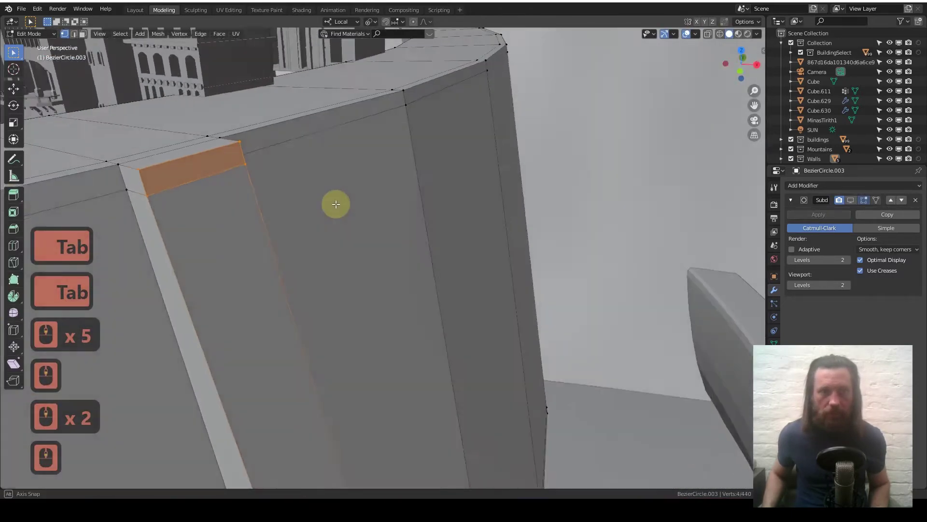
key(ctrl+r)
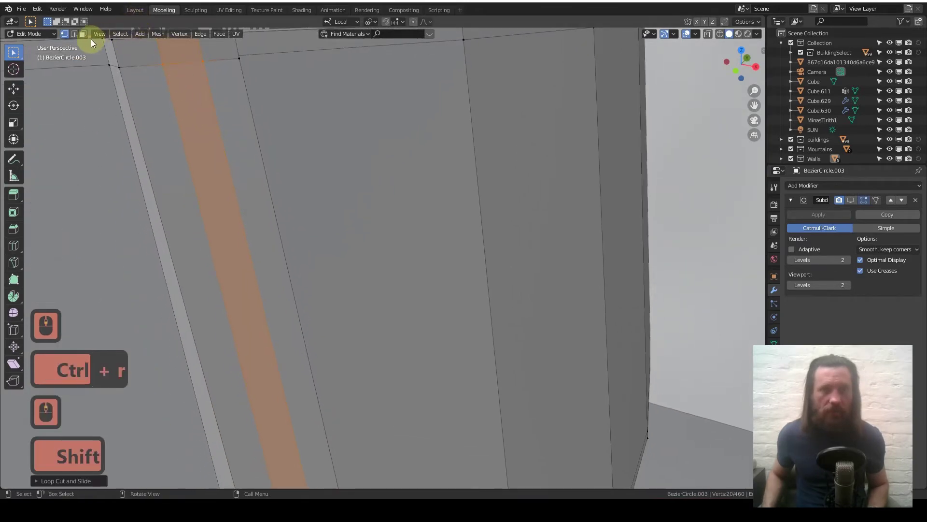
middle_click(239, 156)
key(e)
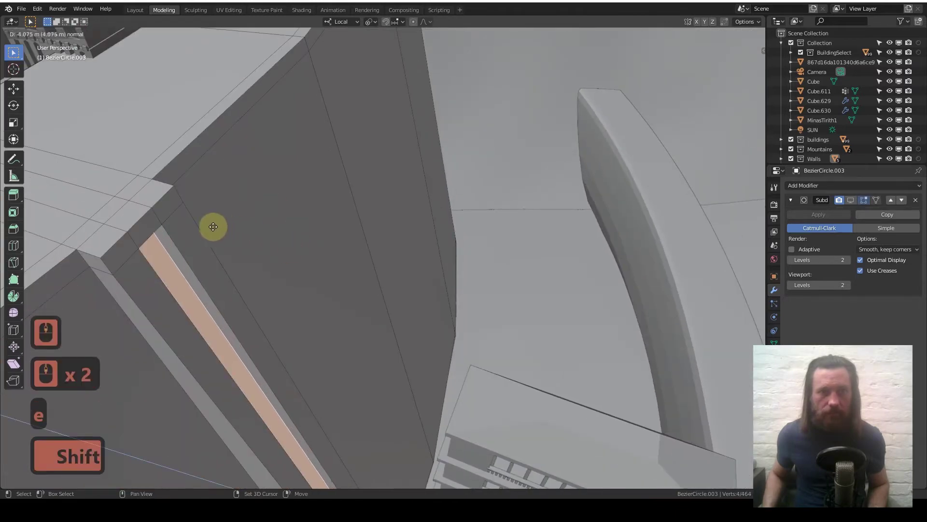
key(Tab)
middle_click(209, 209)
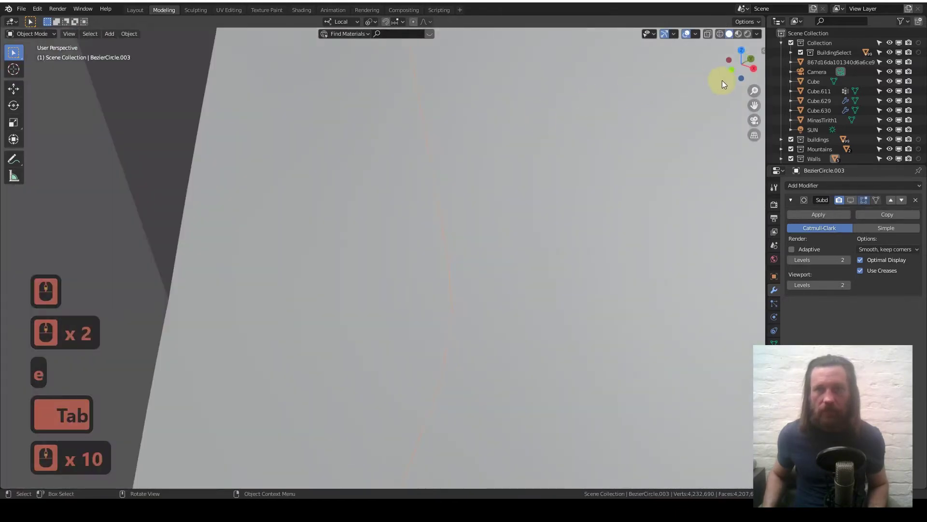
middle_click(579, 297)
middle_click(577, 295)
middle_click(500, 147)
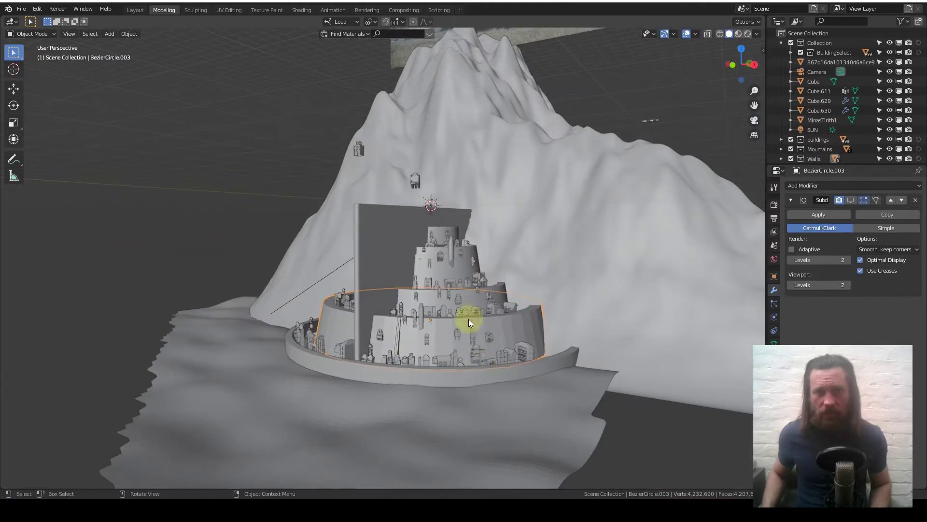
middle_click(486, 366)
middle_click(486, 366)
middle_click(539, 337)
middle_click(539, 337)
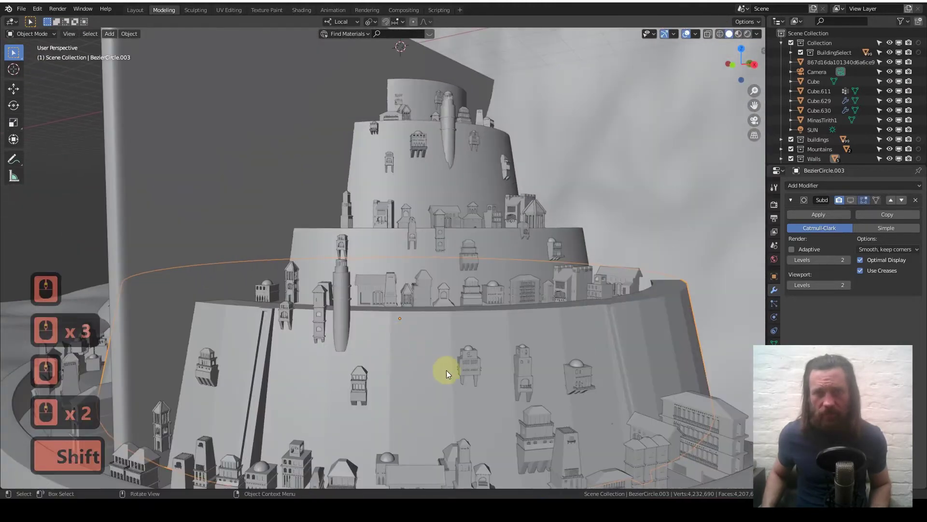
middle_click(444, 343)
middle_click(442, 357)
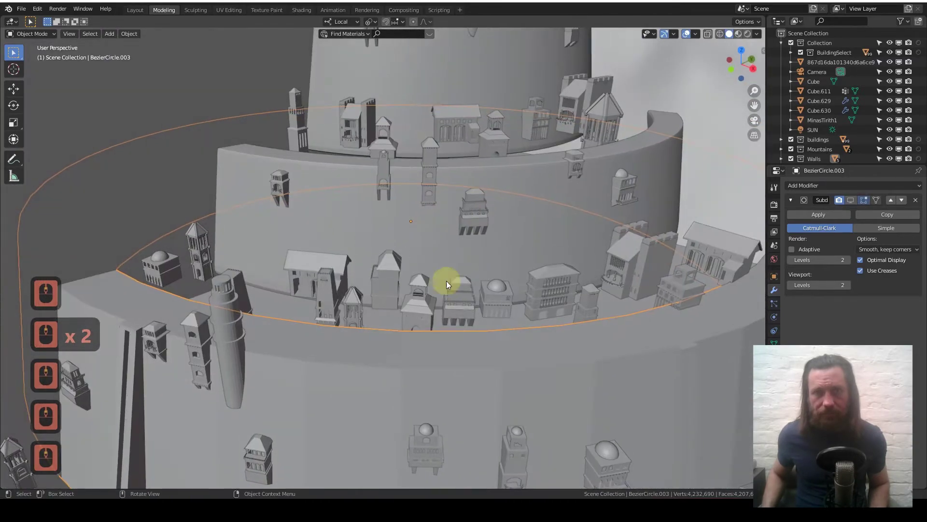
key(Tab)
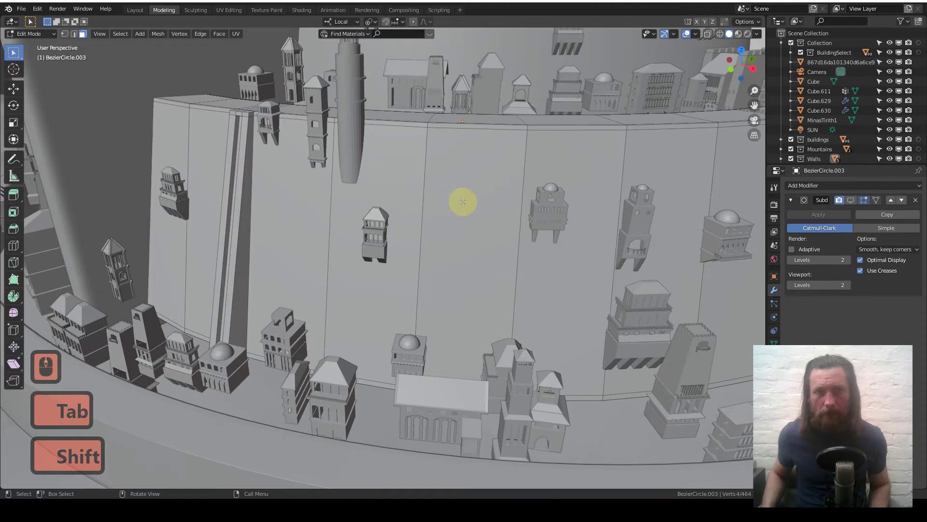
middle_click(492, 190)
key(Tab)
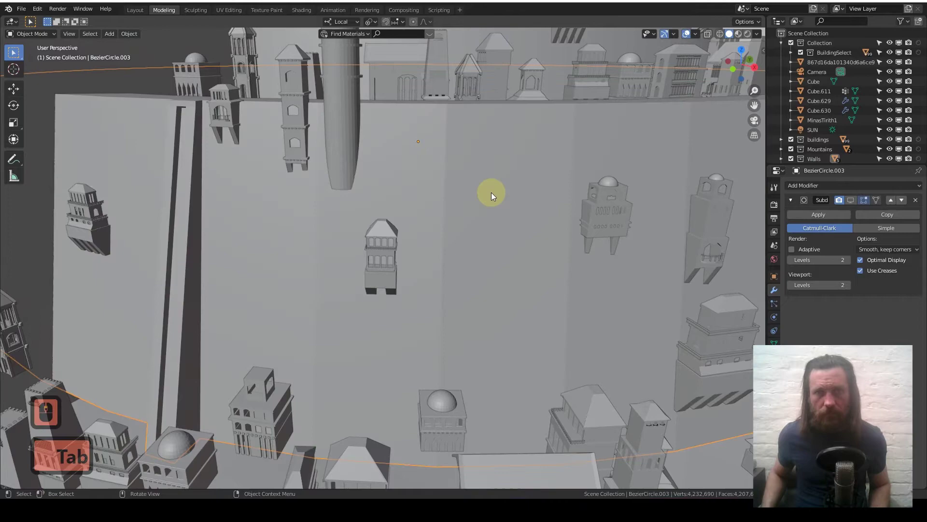
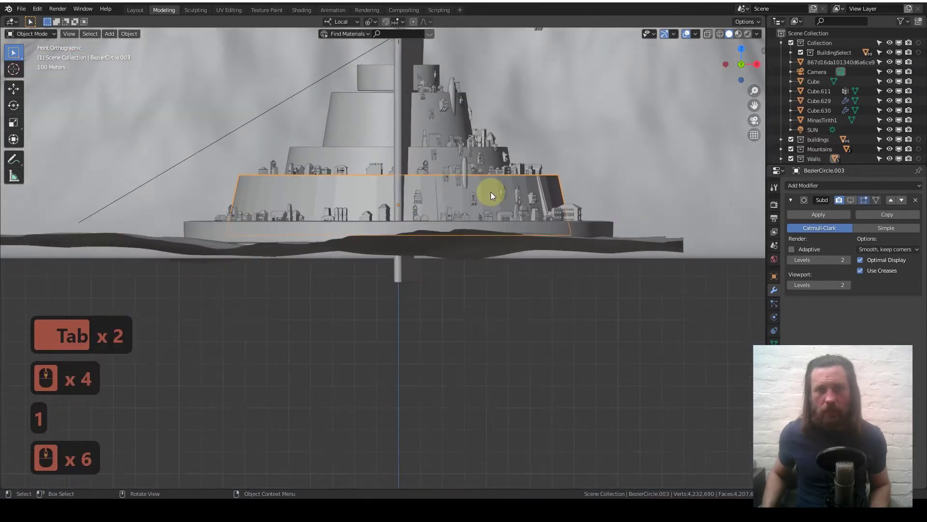
middle_click(421, 301)
middle_click(422, 298)
middle_click(402, 228)
middle_click(421, 224)
middle_click(421, 224)
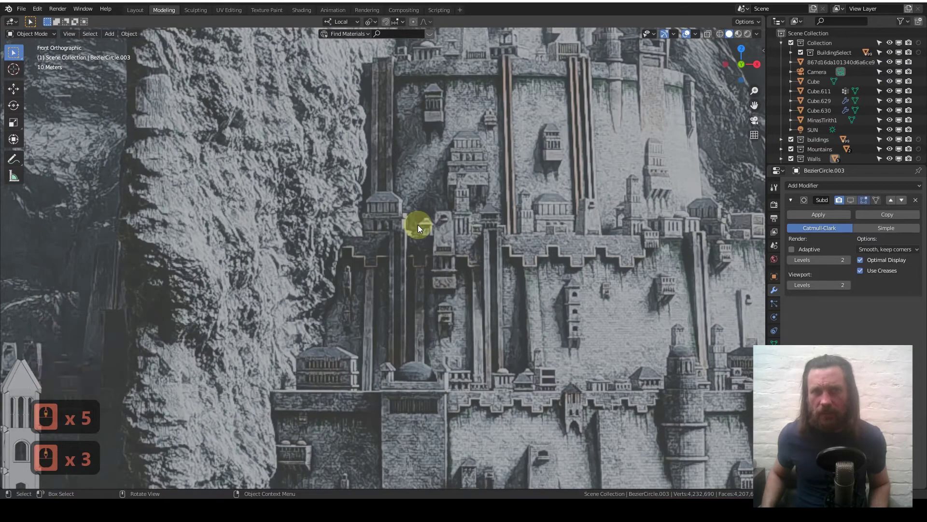
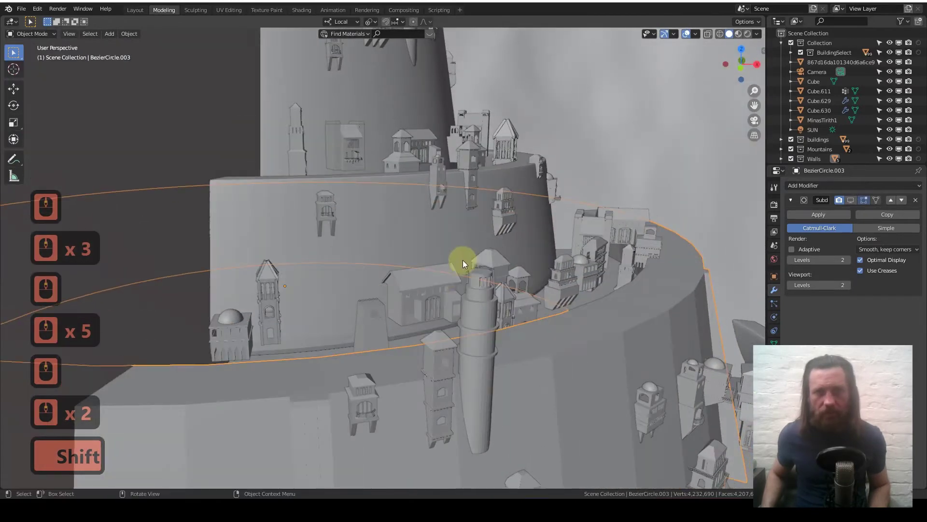
Step: Orbit to the city tier and add a new cube mesh there
middle_click(472, 282)
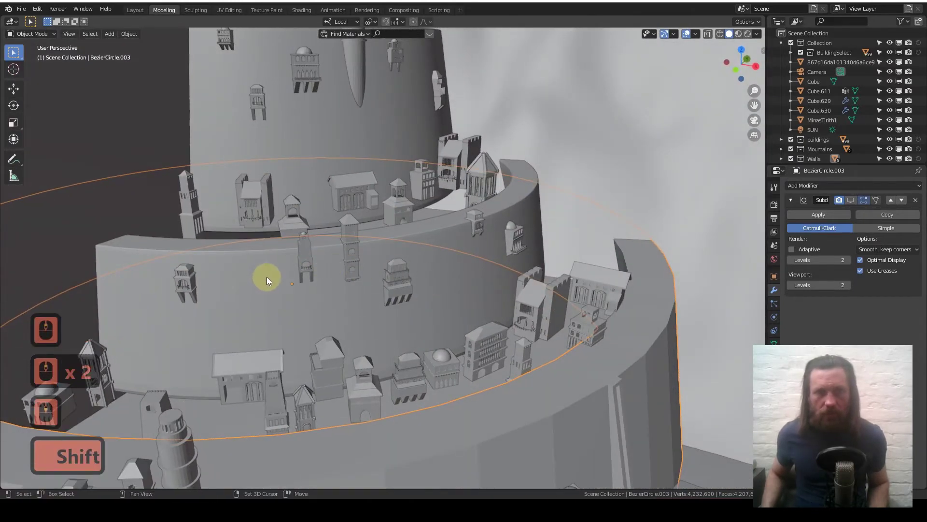
middle_click(294, 287)
middle_click(411, 190)
middle_click(399, 206)
middle_click(399, 206)
middle_click(399, 197)
middle_click(399, 198)
middle_click(392, 299)
middle_click(392, 298)
key(a)
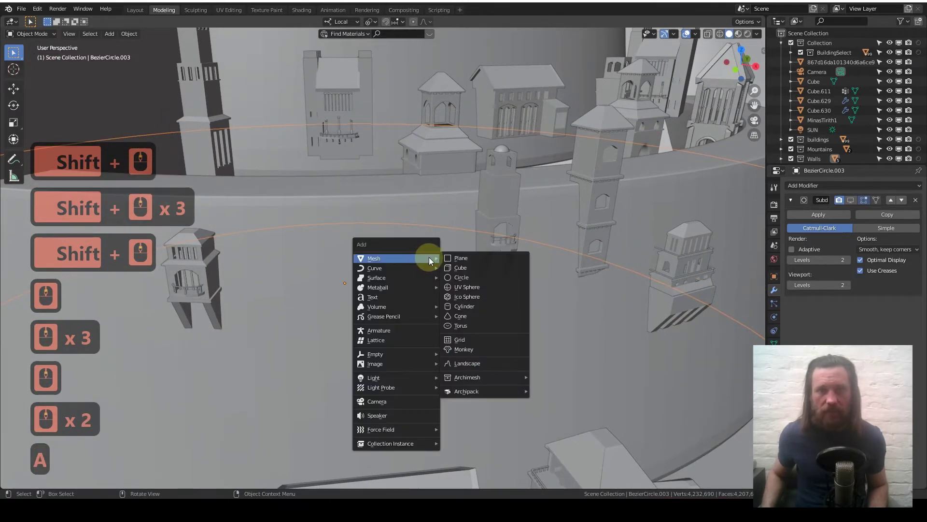
key(s)
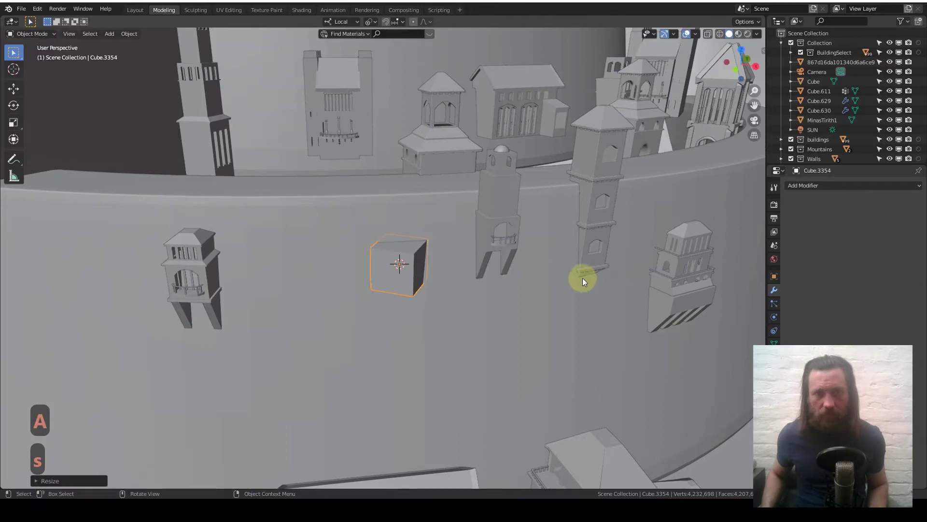
Step: From top view rotate the cube to follow the wall's curve, scale it up and stretch it tall along Z
key(7)
middle_click(399, 293)
key(r)
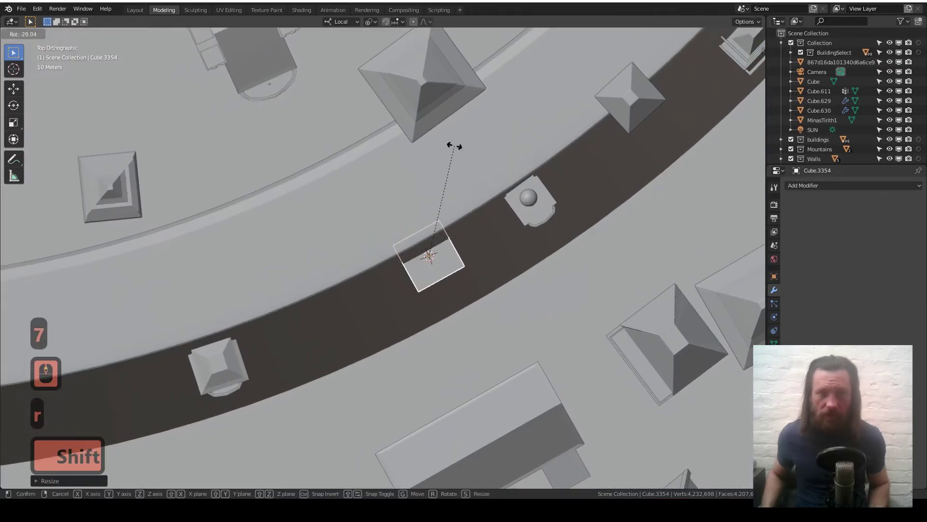
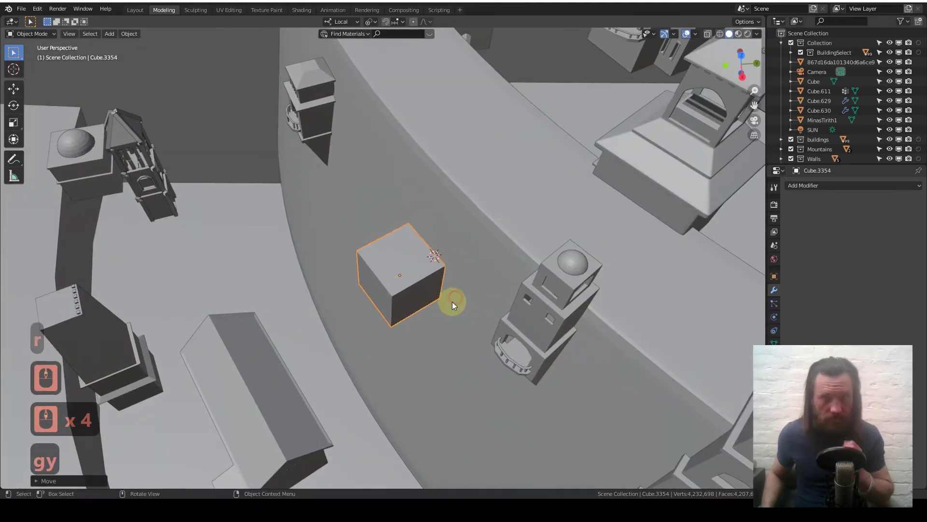
key(s)
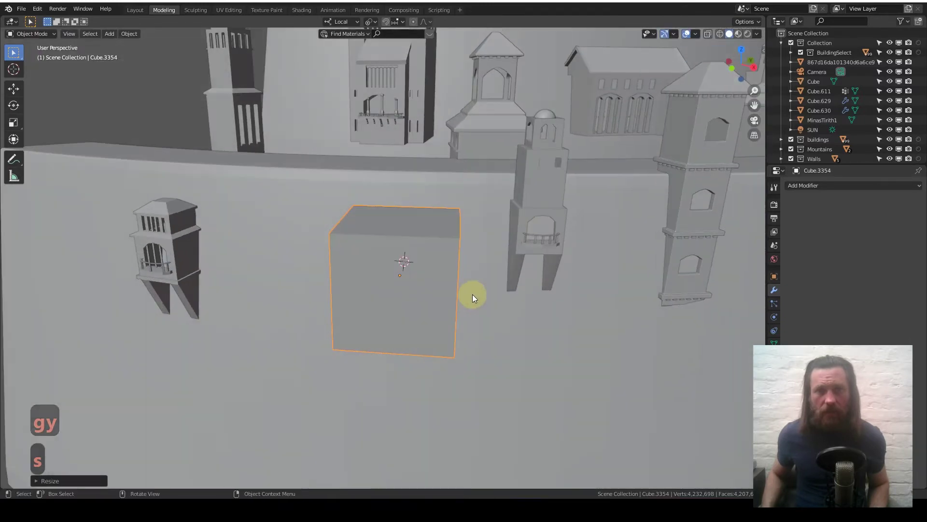
key(s)
key(z)
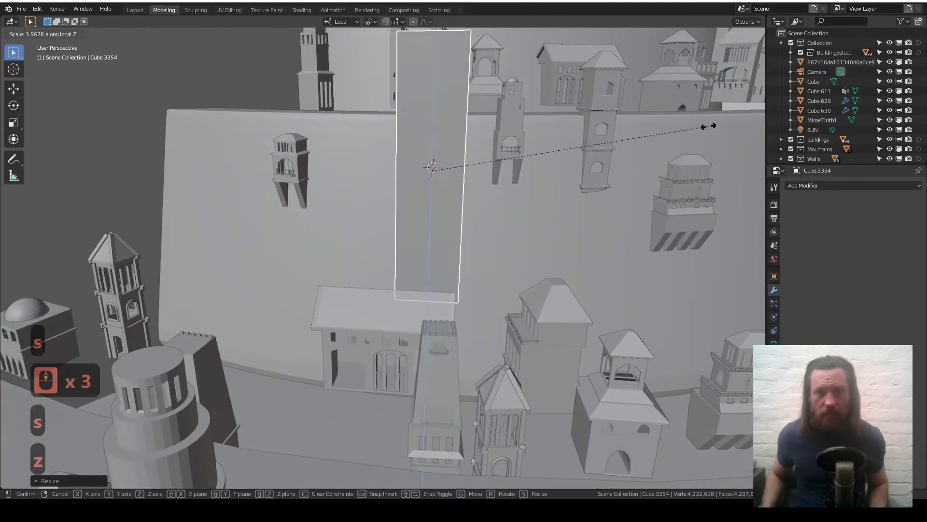
key(g)
key(z)
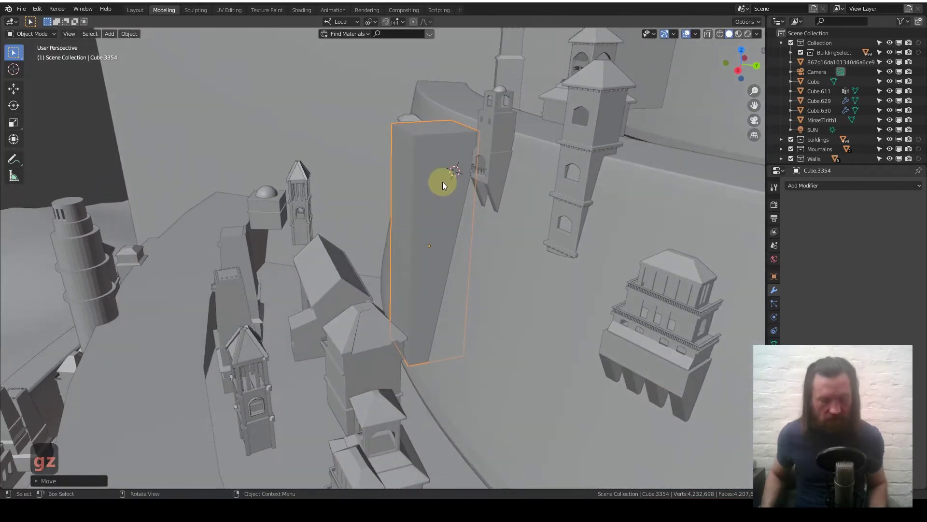
Step: Adjust the slab's height scale and position along Z, checking it from several angles
key(s)
key(z)
key(g)
key(z)
drag(451, 162, 464, 418)
middle_click(418, 244)
middle_click(419, 243)
middle_click(423, 231)
middle_click(426, 224)
Step: Lower the slab along its local Z and Y to settle it against the tier wall face
key(g)
key(z)
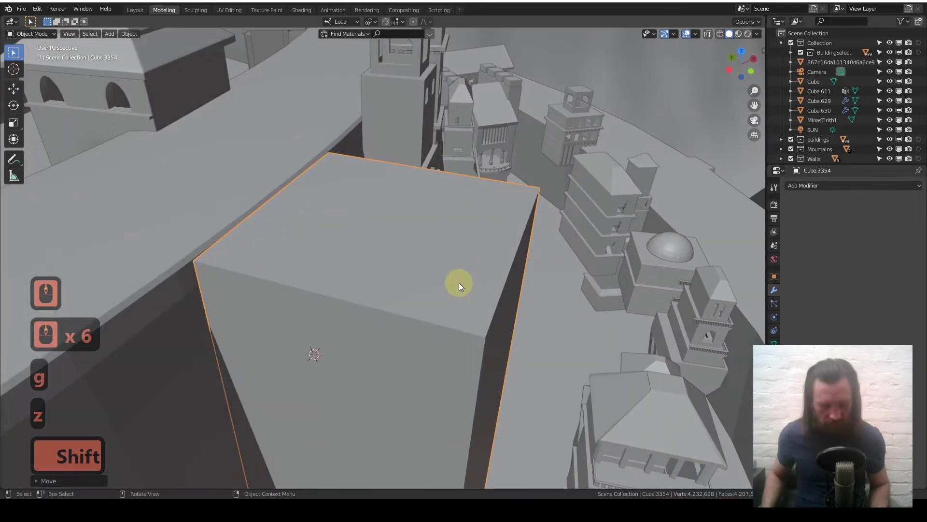
key(g)
key(y)
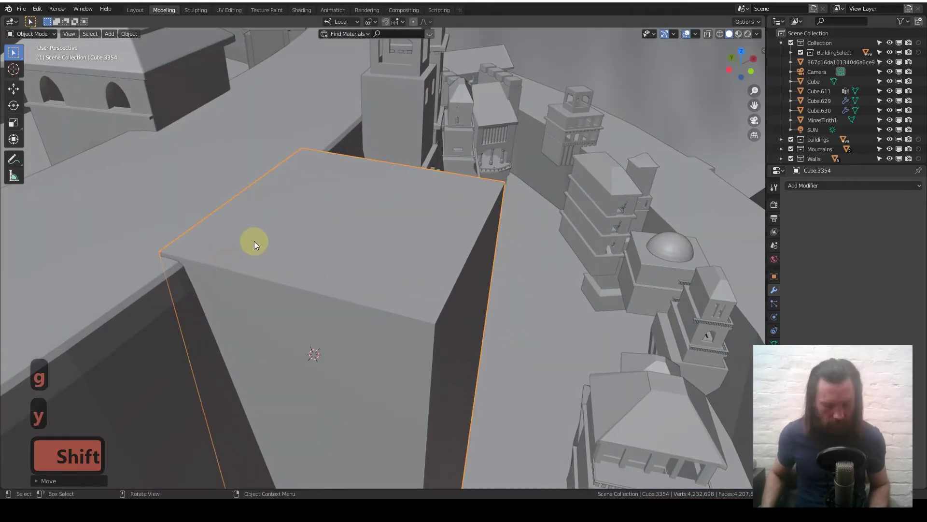
key(g)
key(z)
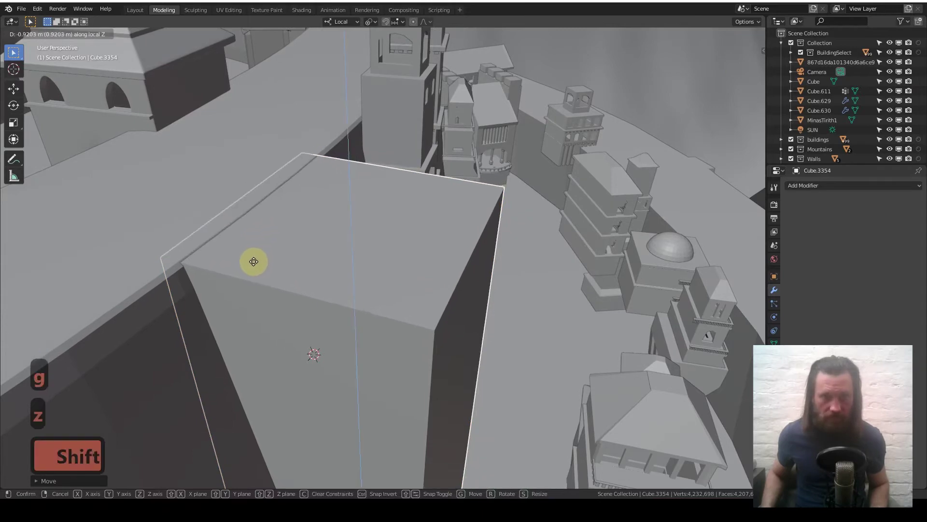
middle_click(324, 298)
middle_click(326, 299)
middle_click(327, 301)
middle_click(415, 352)
middle_click(416, 378)
middle_click(358, 299)
middle_click(358, 297)
middle_click(359, 297)
key(q)
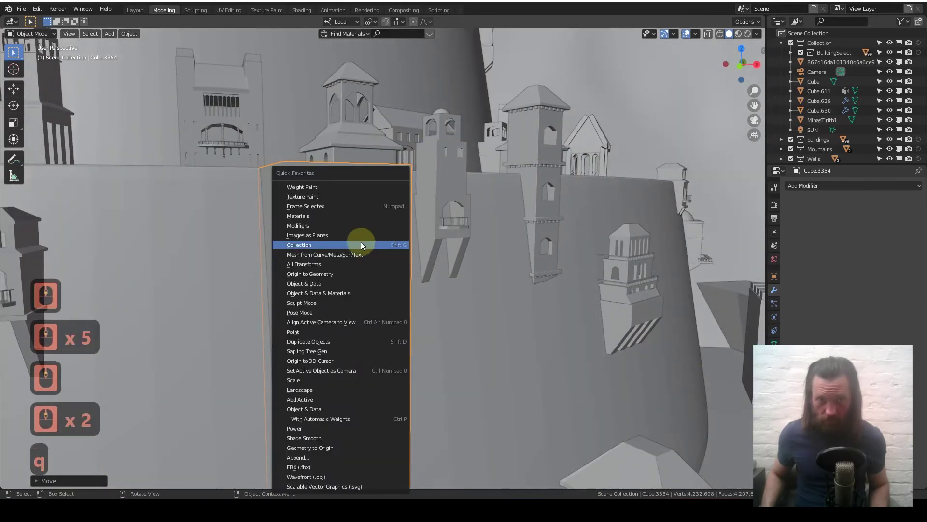
Step: Try a bevel on the wall slab, inspect its edges, then enter Edit Mode on the slab's mesh
key(q)
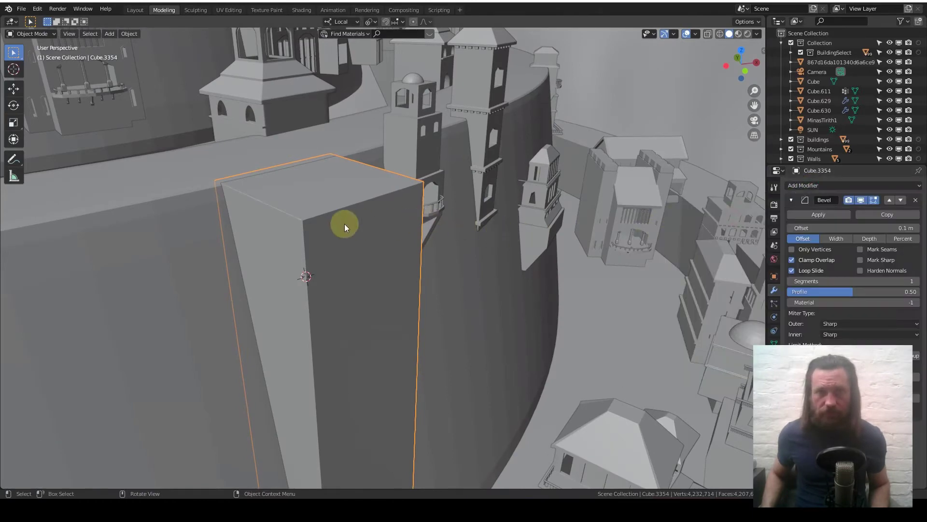
middle_click(348, 224)
middle_click(348, 224)
middle_click(348, 224)
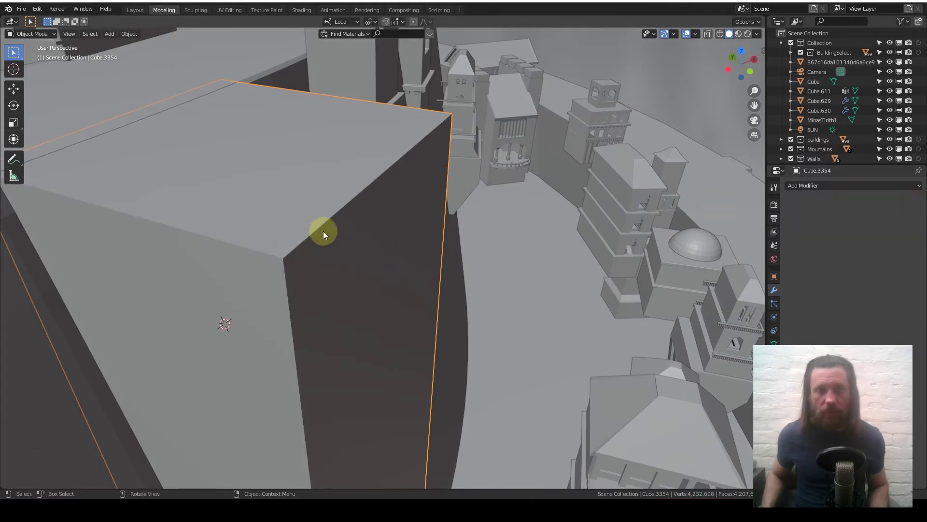
key(Tab)
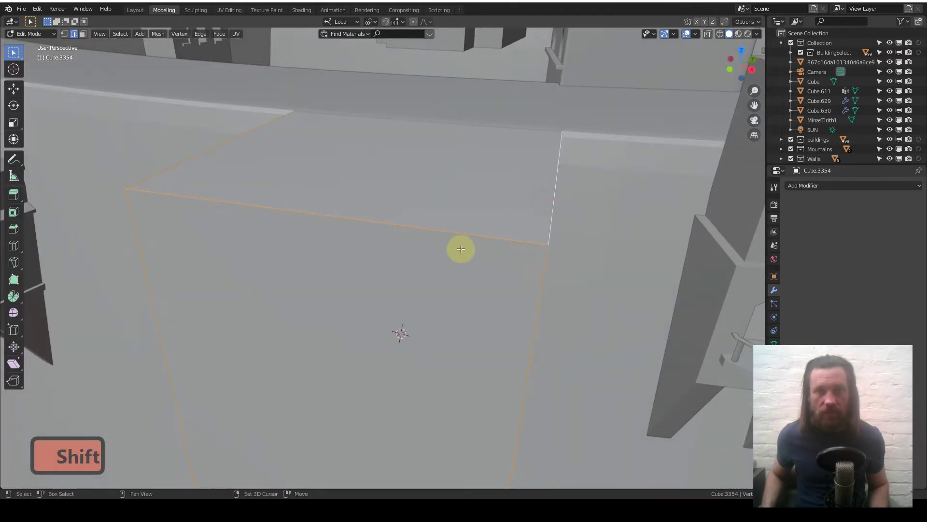
Step: Briefly leave mesh editing and bring the view round to face the wall slab front-on
middle_click(455, 246)
middle_click(453, 245)
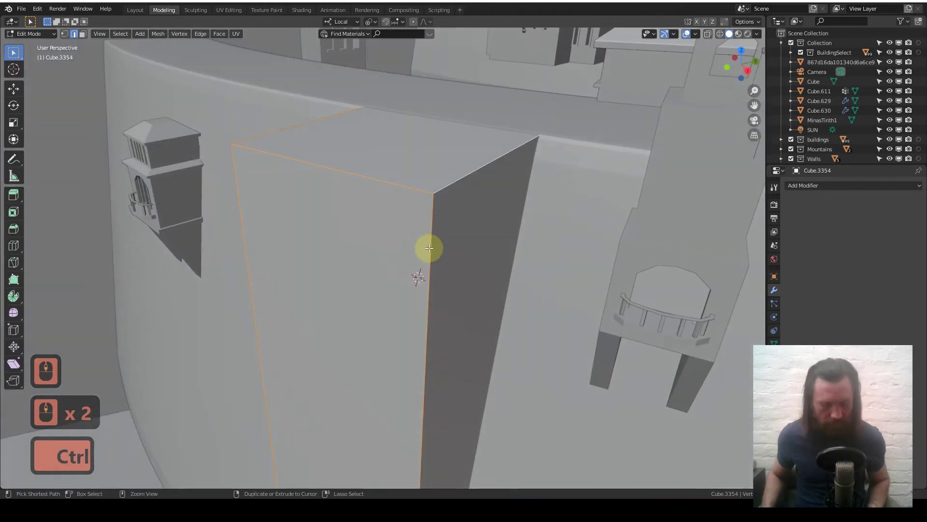
key(ctrl+b)
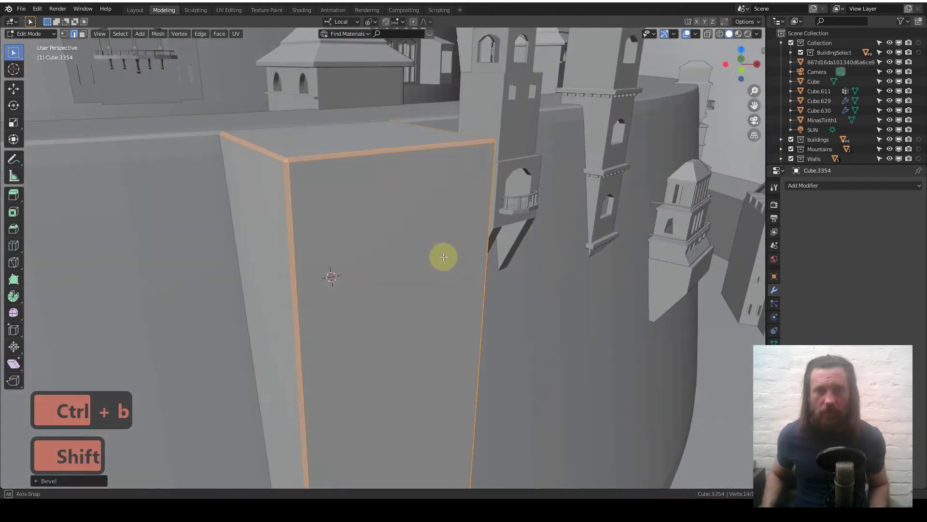
key(Tab)
middle_click(392, 239)
middle_click(381, 295)
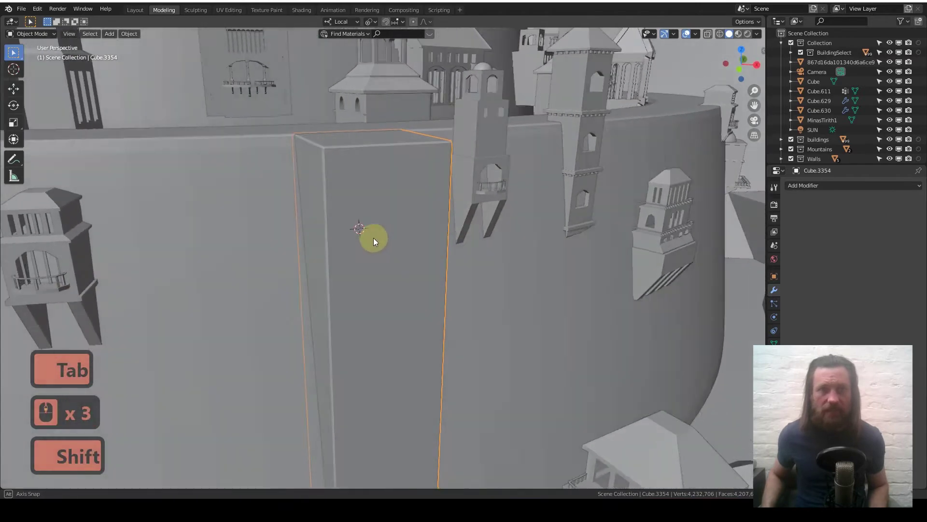
key(1)
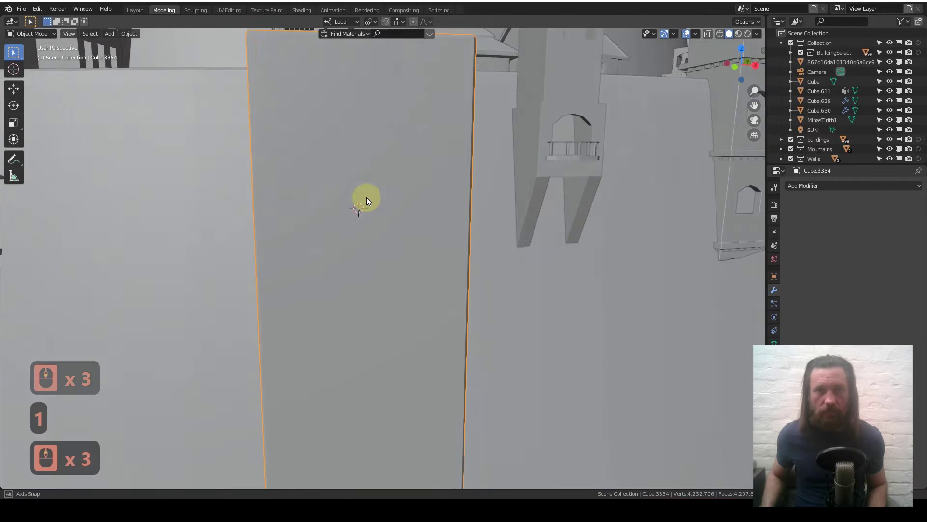
Step: Re-enter Edit Mode and start a vertical loop-cut preview across the wall's front face
key(Tab)
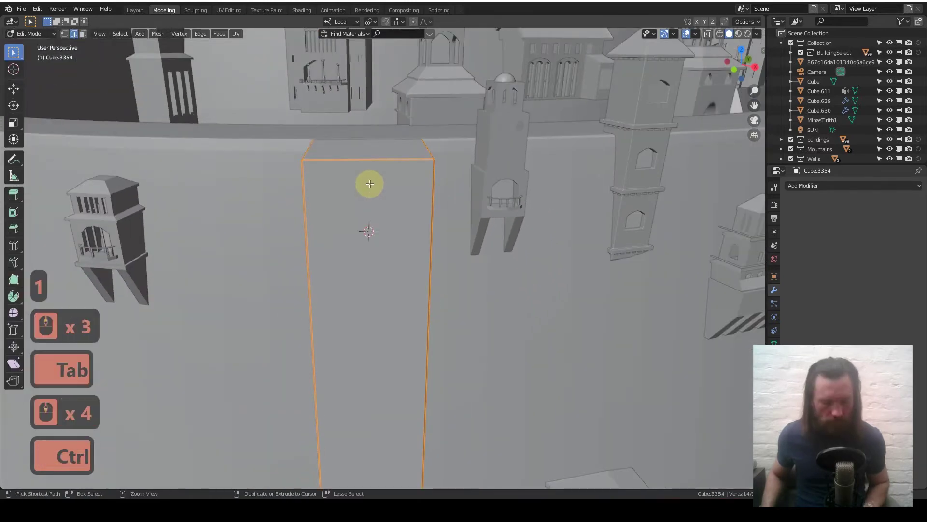
key(ctrl+r)
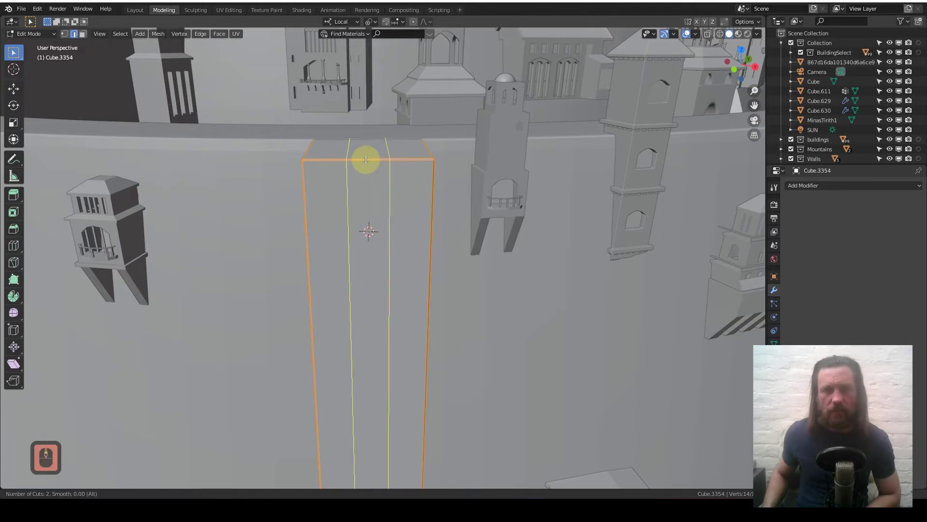
Step: Confirm the loop cut with 10 evenly spaced vertical cuts across the wall face
middle_click(368, 157)
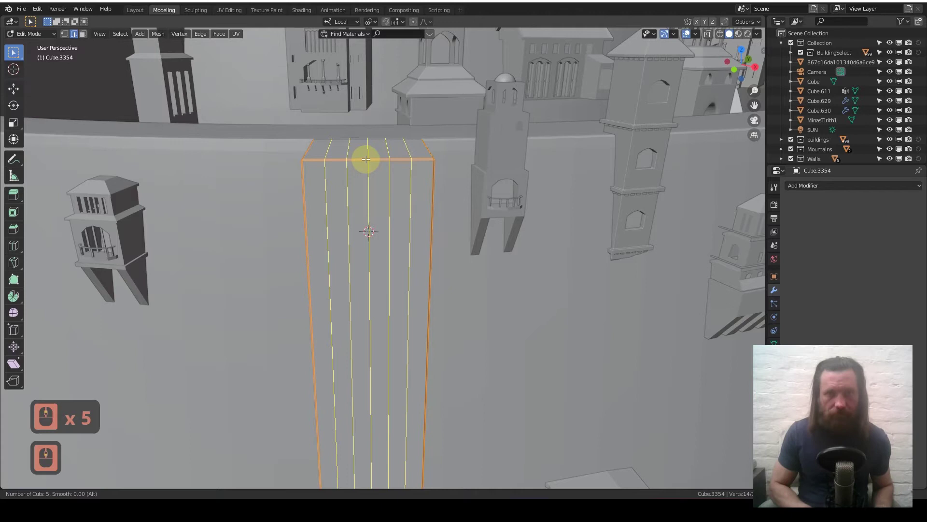
key(1)
text(10)
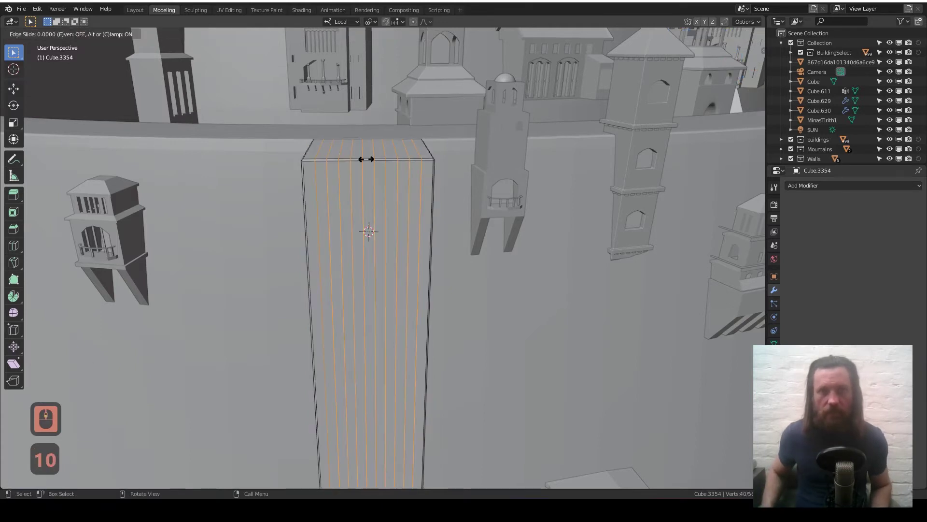
key(ctrl+r)
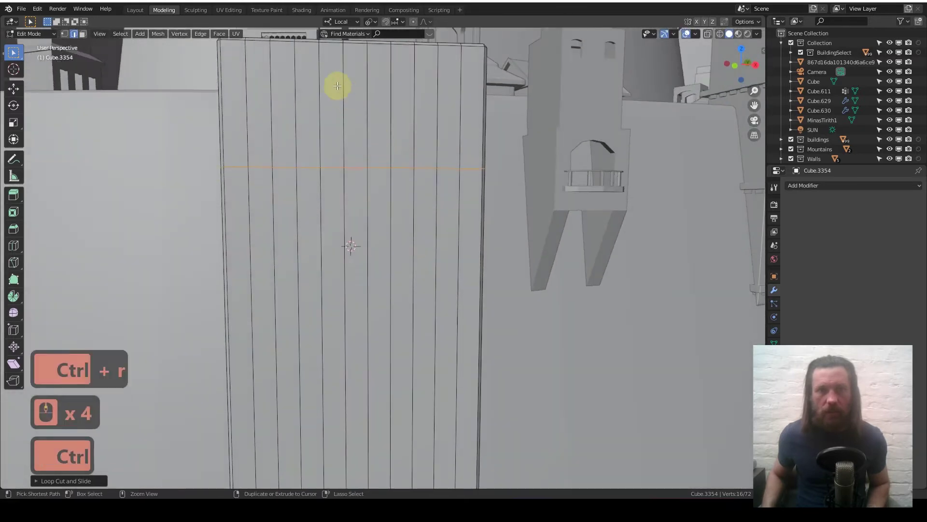
Step: Add a horizontal loop cut for the window band, test-select alternating strip faces, then clear the selection
key(ctrl+r)
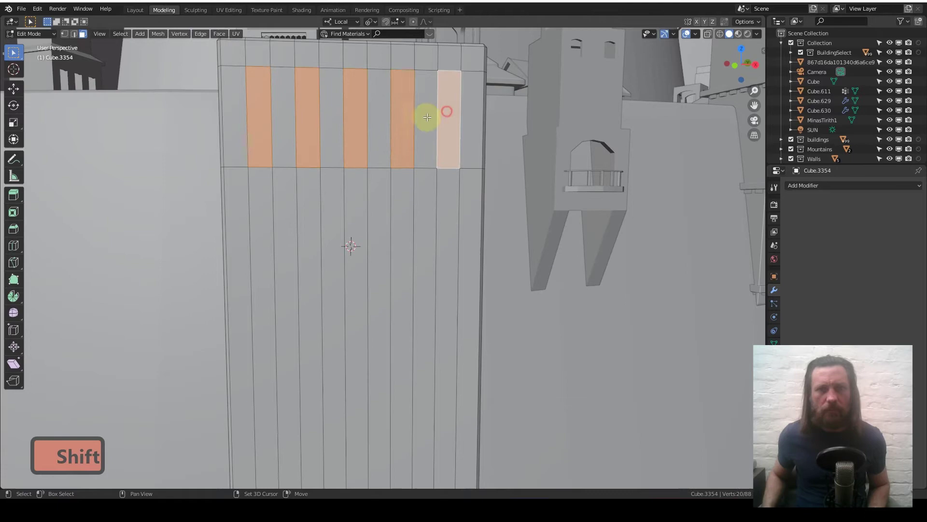
middle_click(311, 194)
middle_click(312, 187)
key(1)
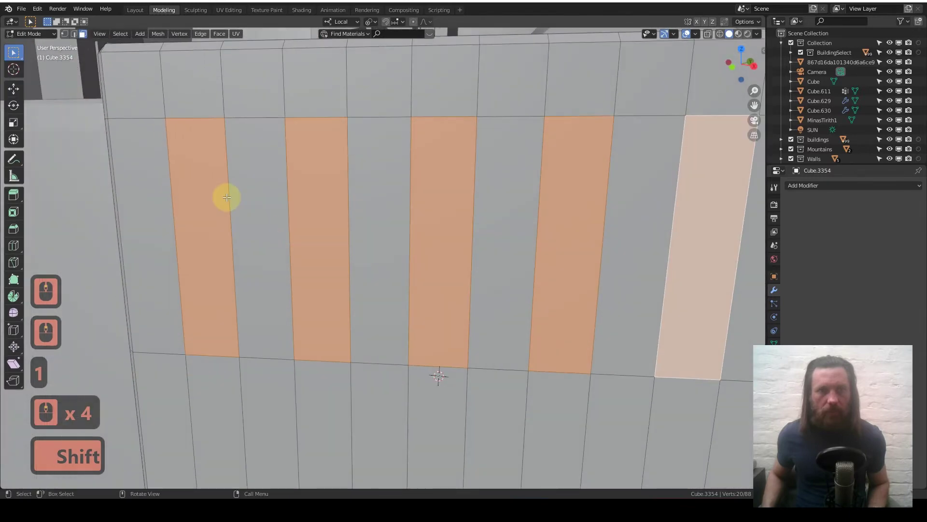
middle_click(293, 186)
key(ctrl+r)
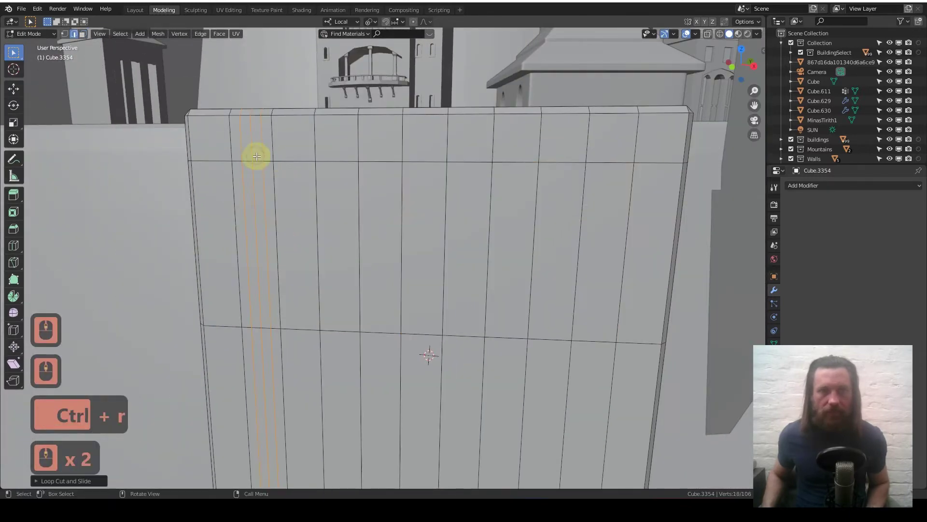
Step: Add three more narrow vertical loop cuts beside the window strips
key(ctrl+r)
click(334, 156)
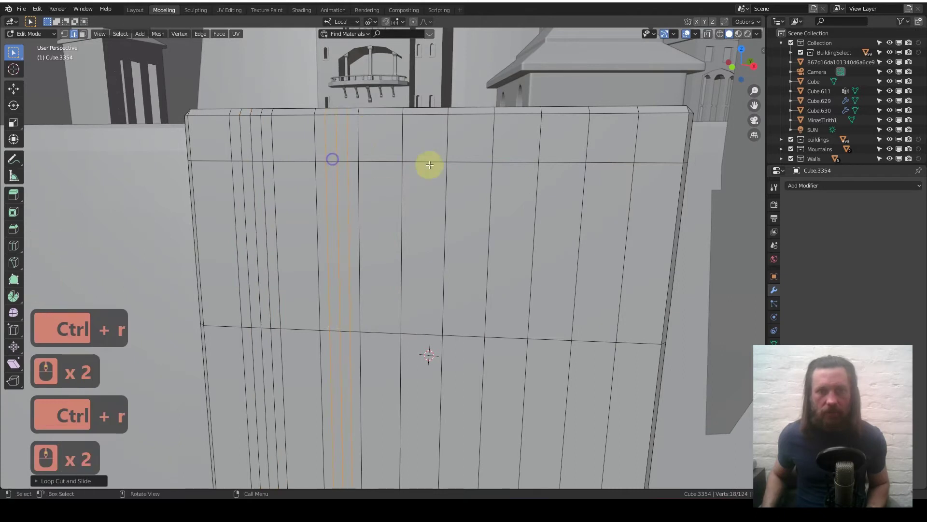
key(ctrl+r)
double_click(430, 159)
key(ctrl+r)
double_click(506, 154)
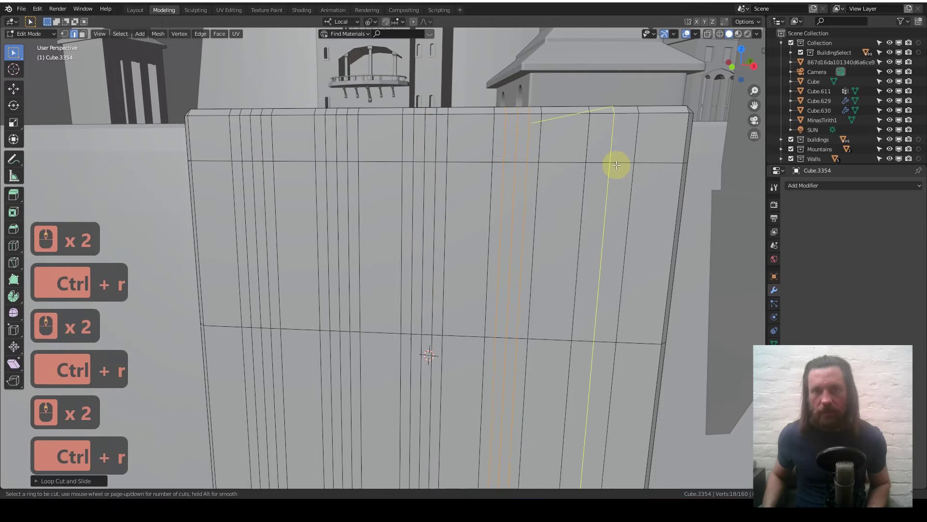
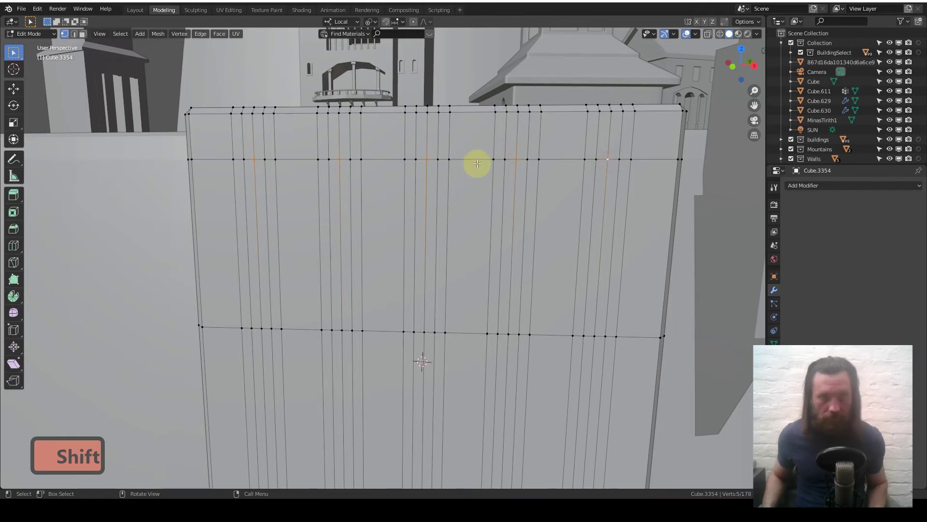
Step: Raise the arch-top vertices straight up along Z and bevel them into four rounded arch peaks
key(z)
key(g)
key(z)
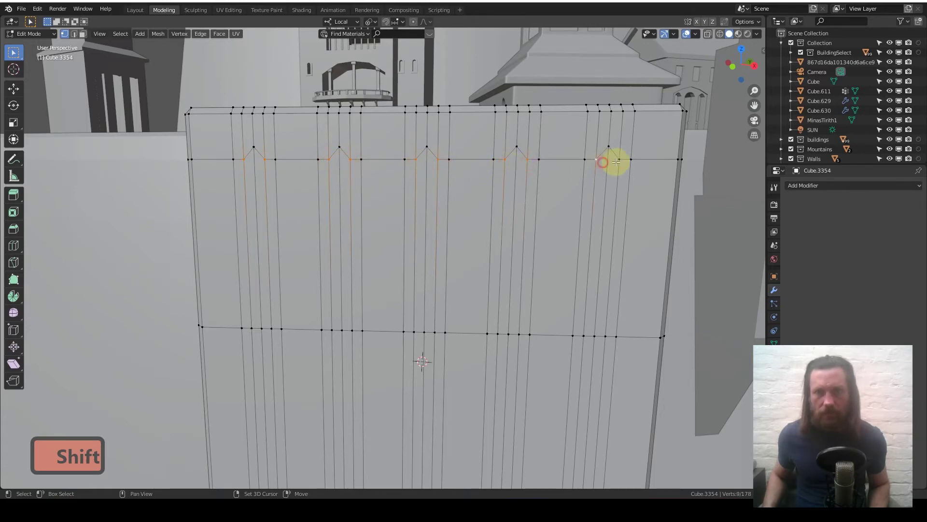
key(g)
key(z)
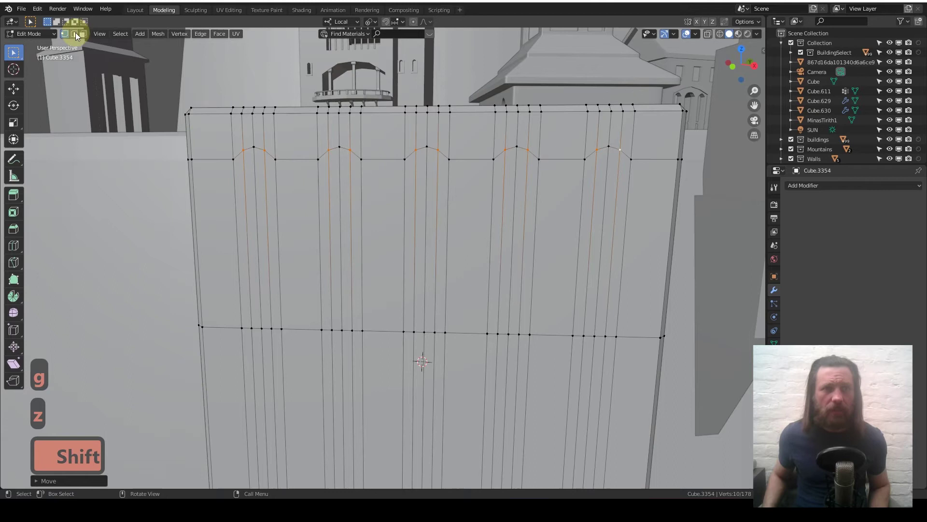
Step: Select the four arched window faces, inset them, and extrude them inward as recessed window slots
key(c)
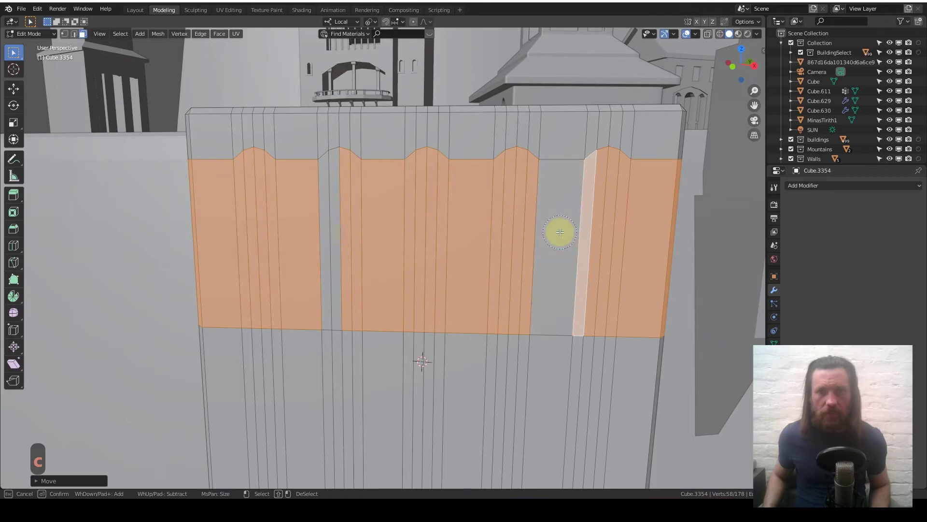
drag(464, 228, 622, 199)
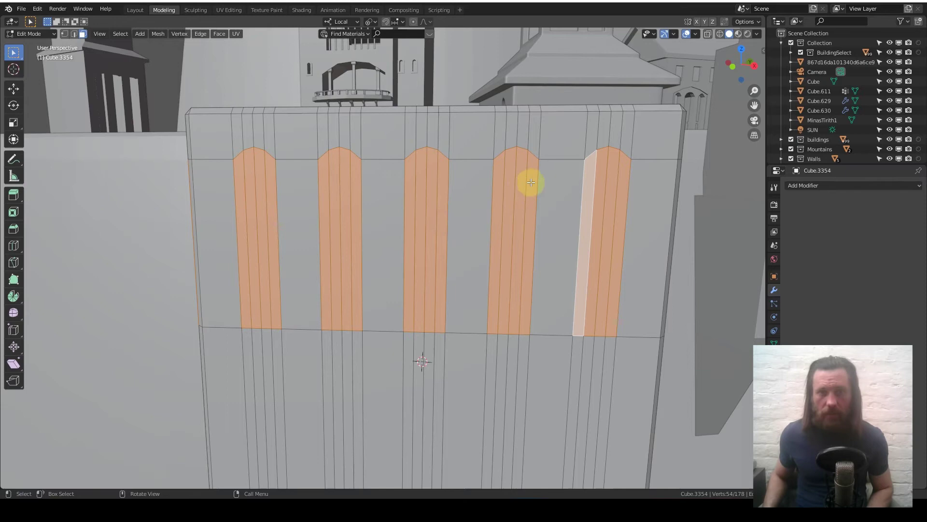
key(i)
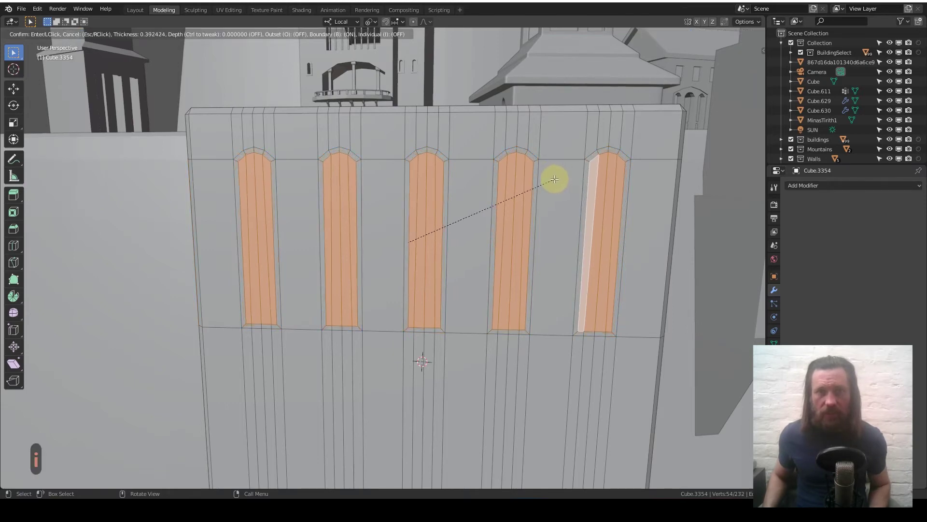
key(e)
key(x)
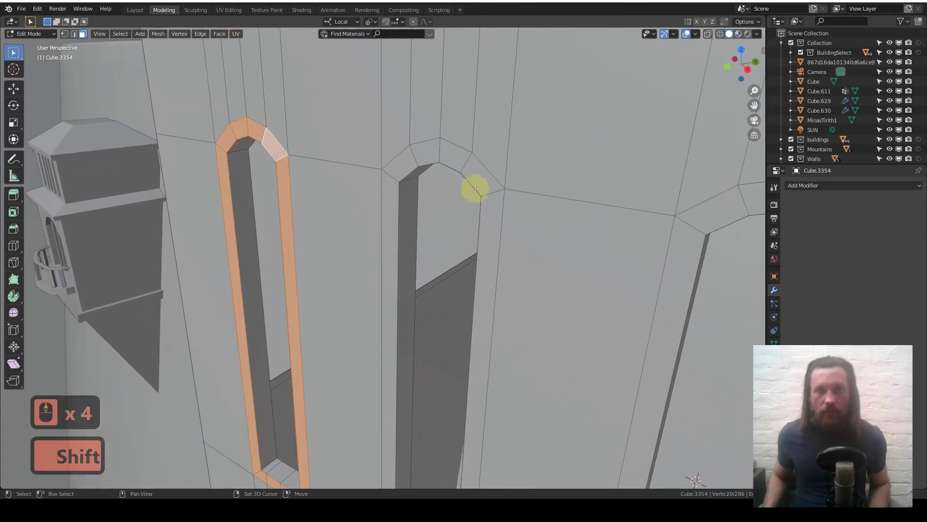
Step: Select the ring of faces around the recessed windows and push them along their normals into raised frames
middle_click(528, 222)
middle_click(531, 226)
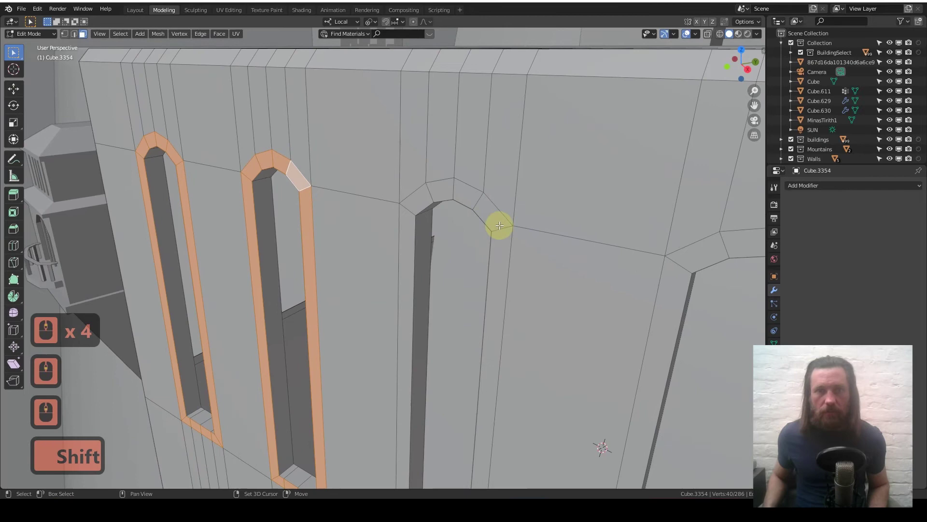
middle_click(508, 233)
middle_click(508, 233)
scroll(up, 3)
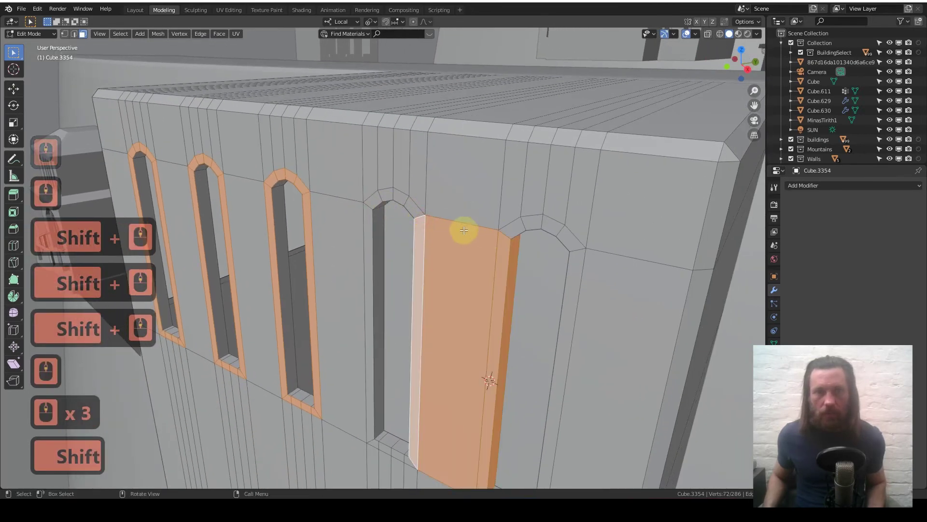
key(ctrl+z)
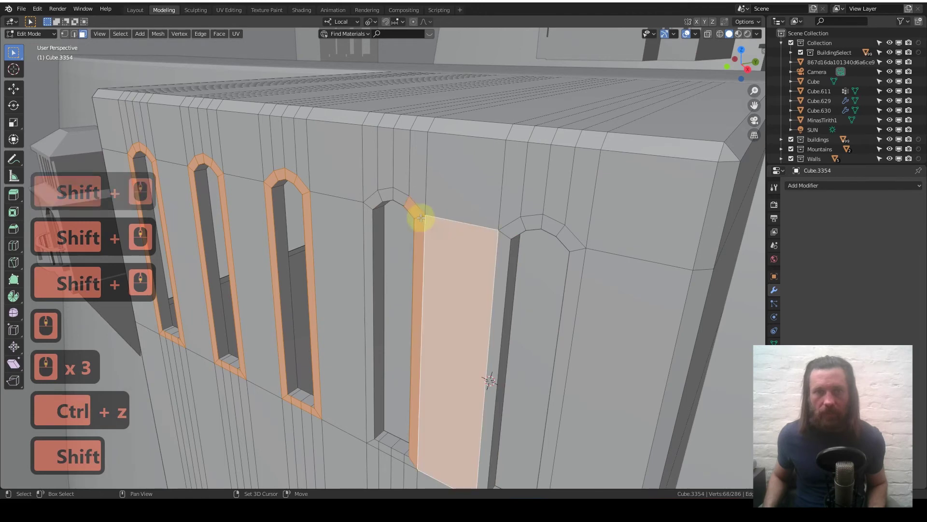
key(ctrl+z)
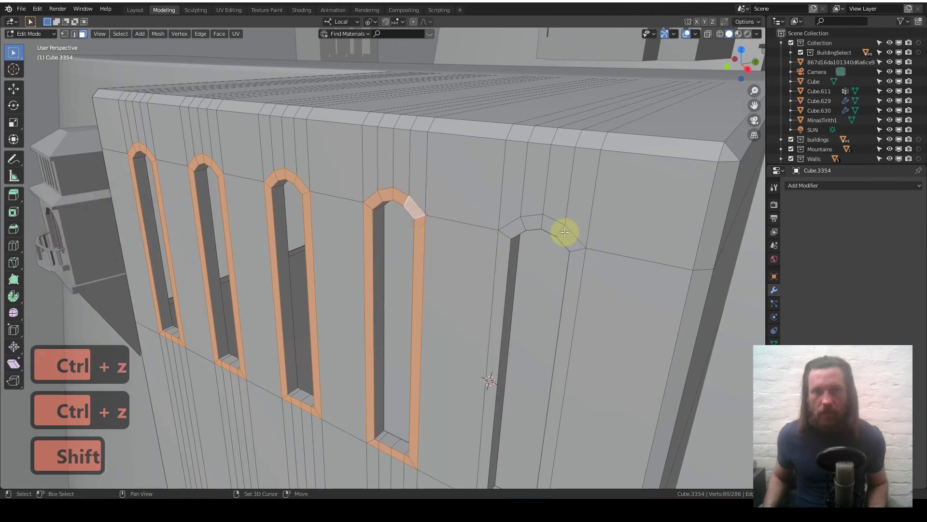
key(e)
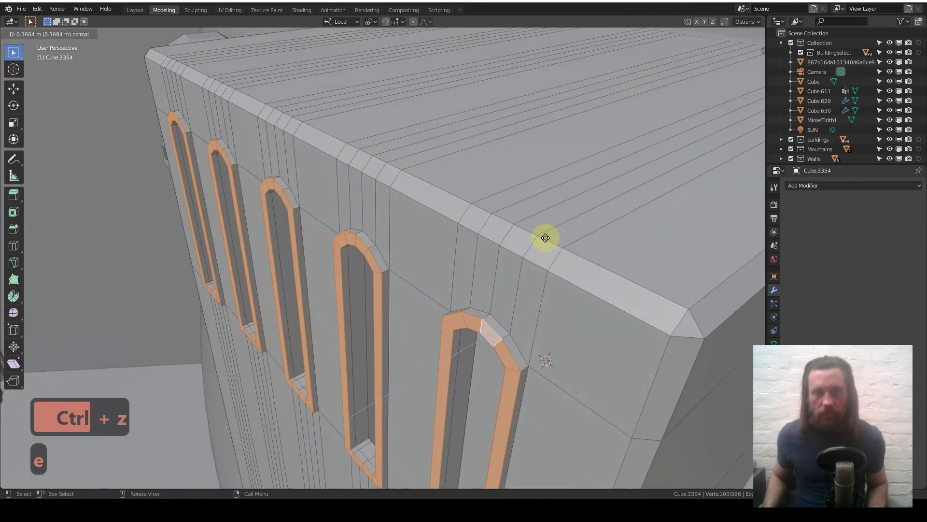
Step: Return to Object Mode and look over the whole slab from above
key(Tab)
middle_click(452, 250)
middle_click(452, 251)
middle_click(453, 250)
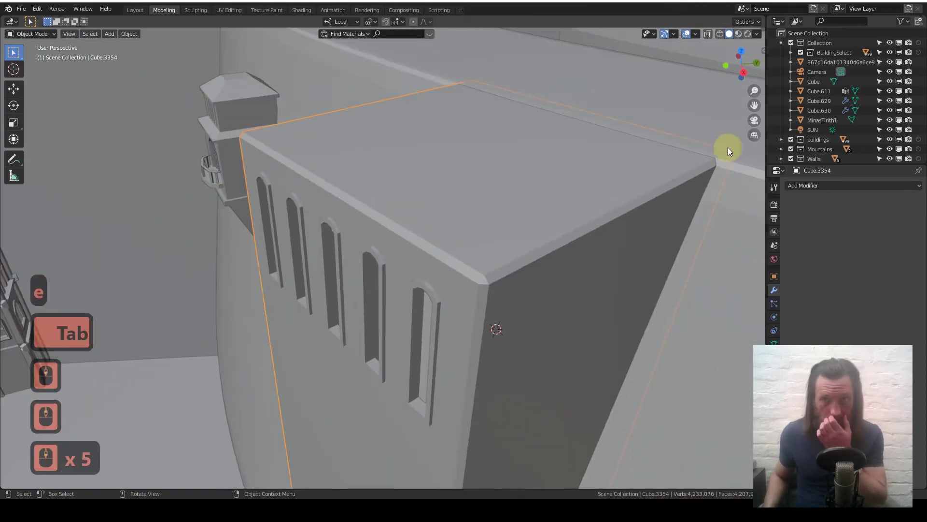
Step: Orbit around the slab to inspect its front and side faces
middle_click(414, 230)
middle_click(400, 268)
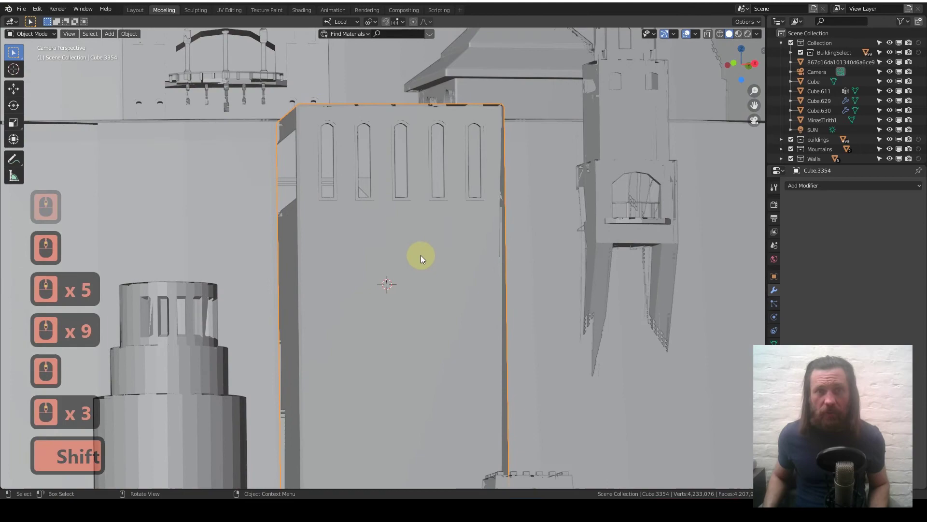
middle_click(408, 252)
middle_click(409, 252)
middle_click(430, 253)
middle_click(436, 315)
middle_click(436, 316)
middle_click(448, 326)
middle_click(392, 286)
middle_click(392, 286)
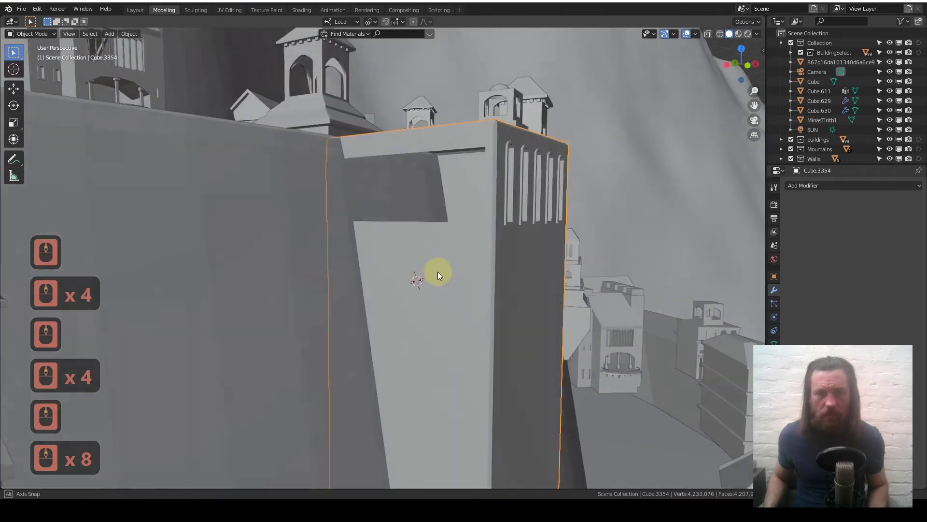
Step: Face the wall front-on, enter Edit Mode and start a horizontal loop cut below the windows
key(Tab)
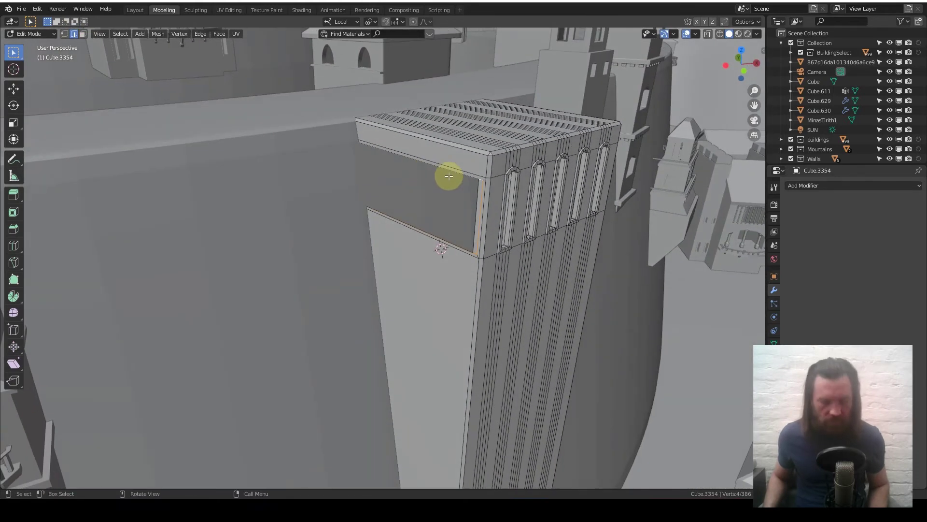
key(f)
key(Tab)
middle_click(513, 196)
middle_click(511, 198)
middle_click(443, 223)
middle_click(443, 222)
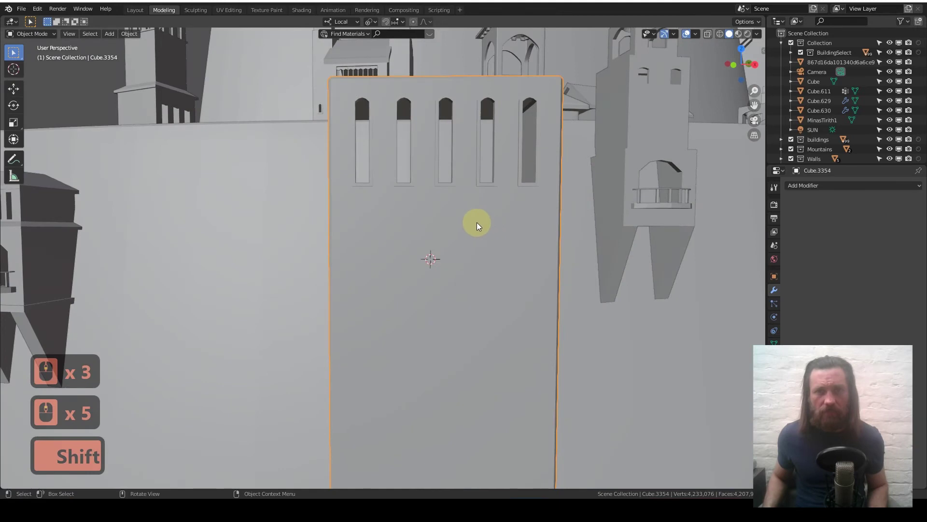
key(a)
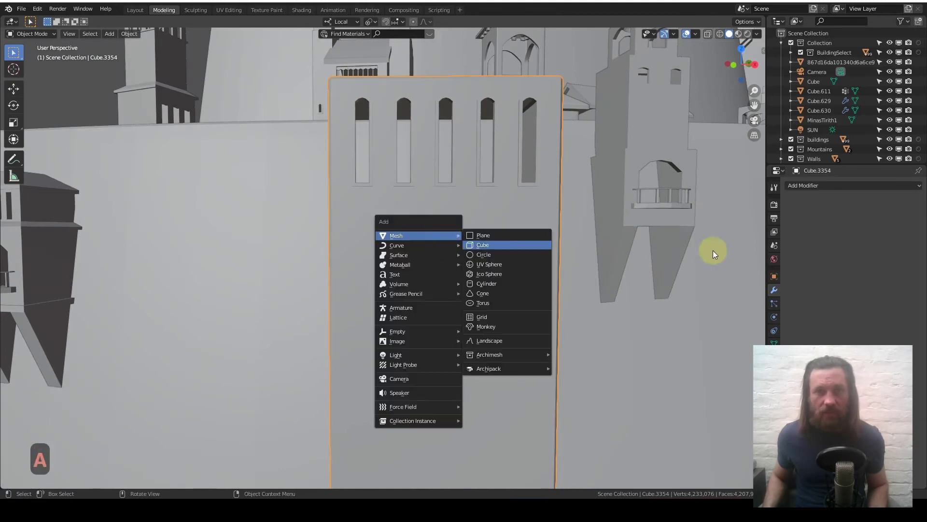
key(Tab)
key(ctrl+r)
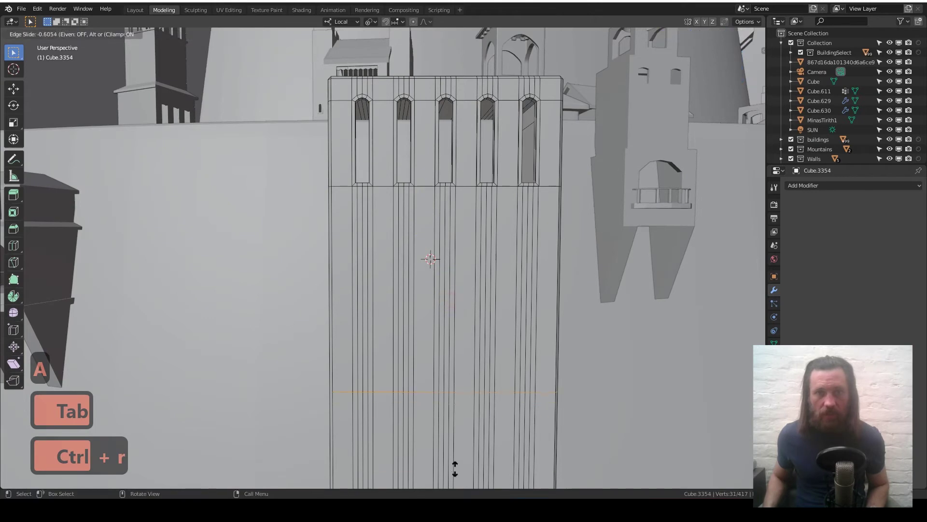
Step: Place the loop below the windows, select the face band and try extruding and scaling it, undoing the first attempts
double_click(430, 220)
key(ctrl+b)
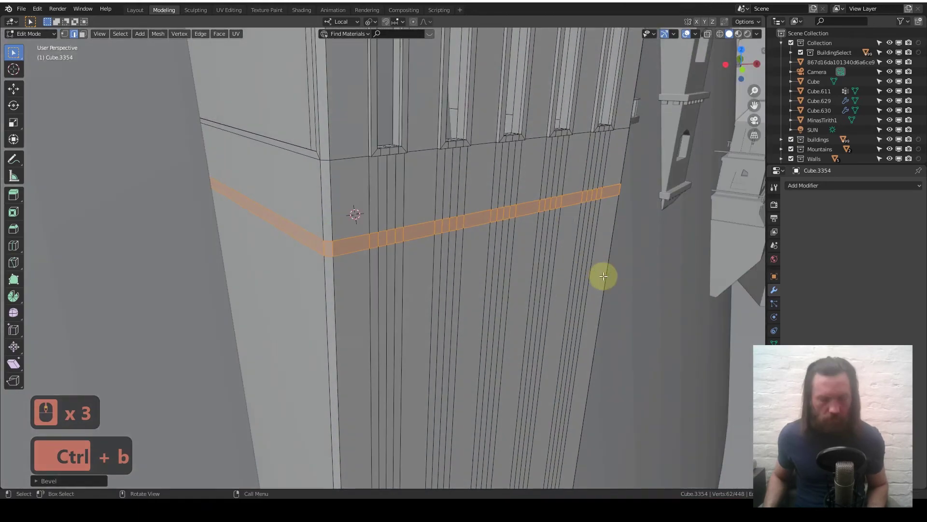
key(e)
text(es)
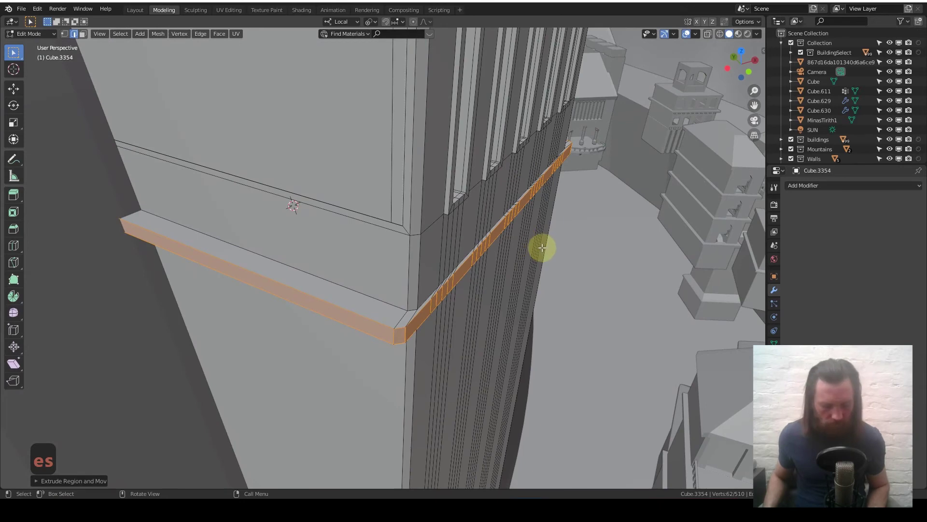
key(s)
text(sy)
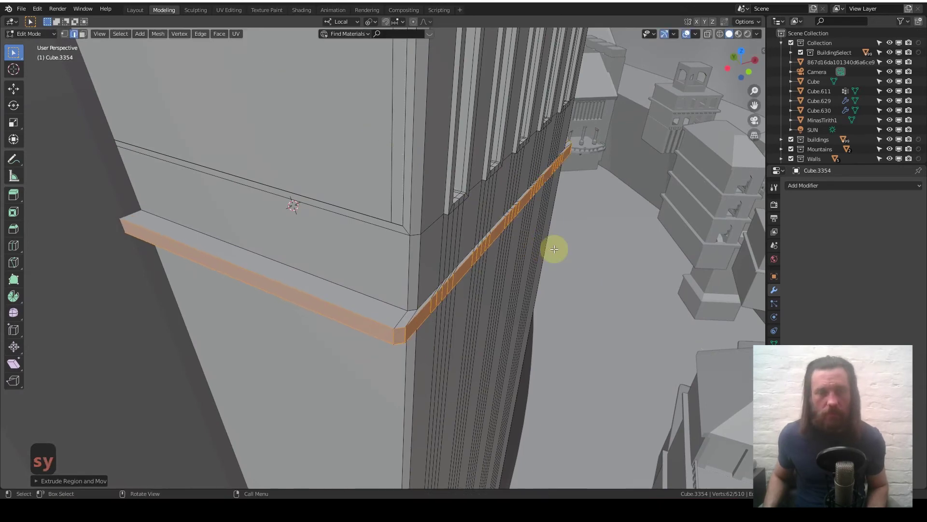
key(ctrl+z)
key(ctrl+z)
key(ctrl+shift+z)
key(.)
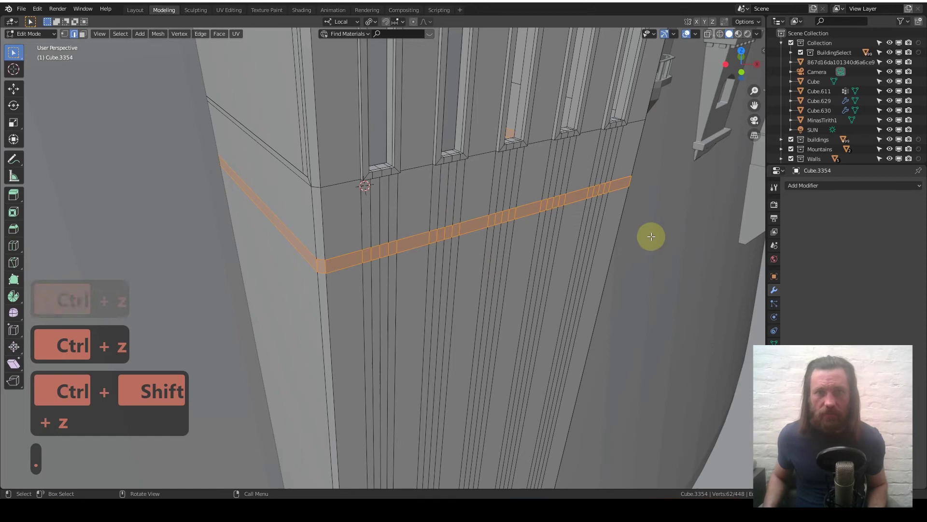
Step: Extrude the band outward along its normals into a projecting ledge and check its size
key(s)
key(e)
key(s)
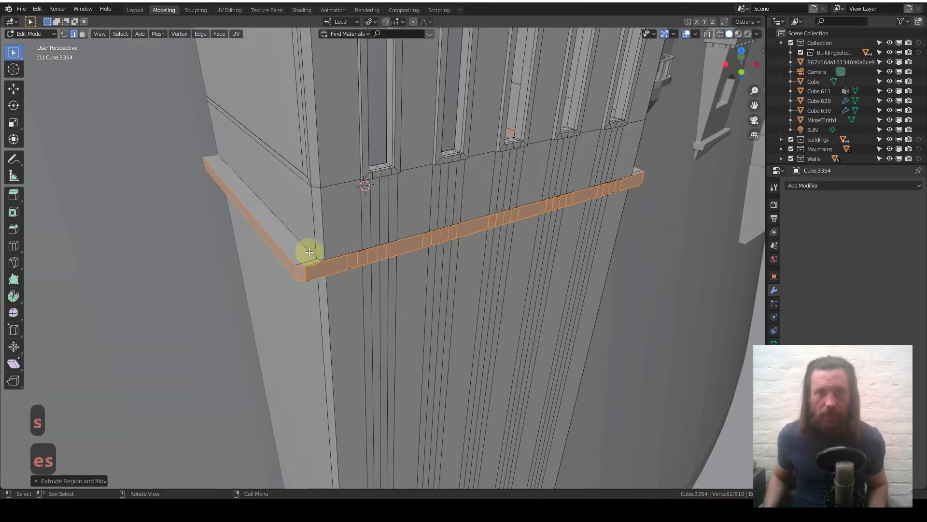
key(c)
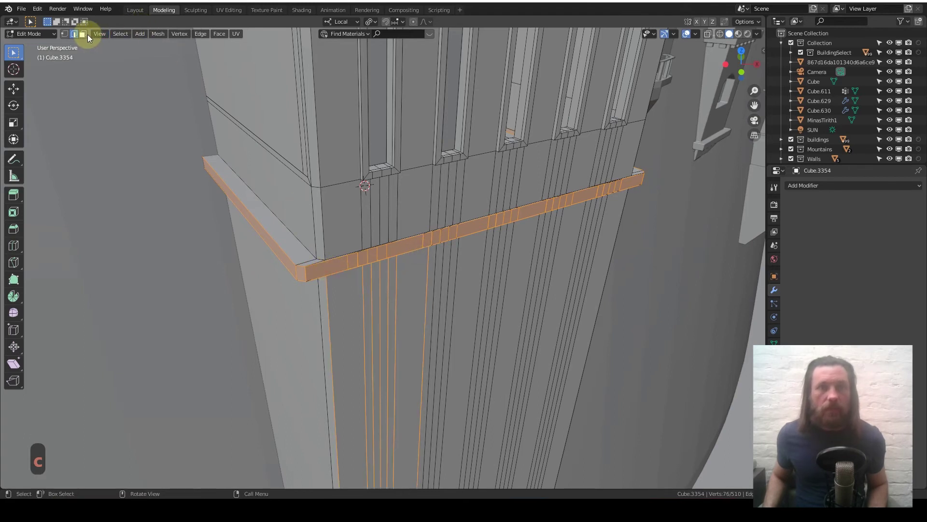
key(c)
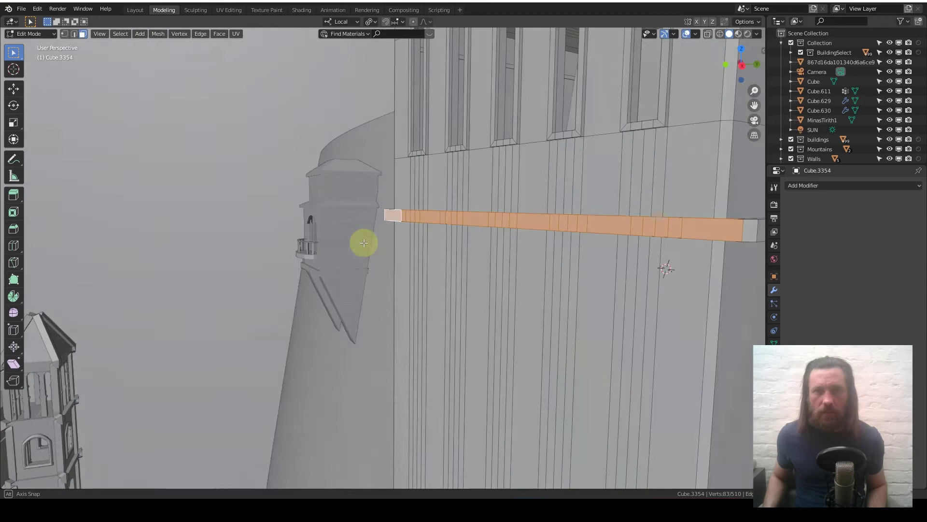
key(c)
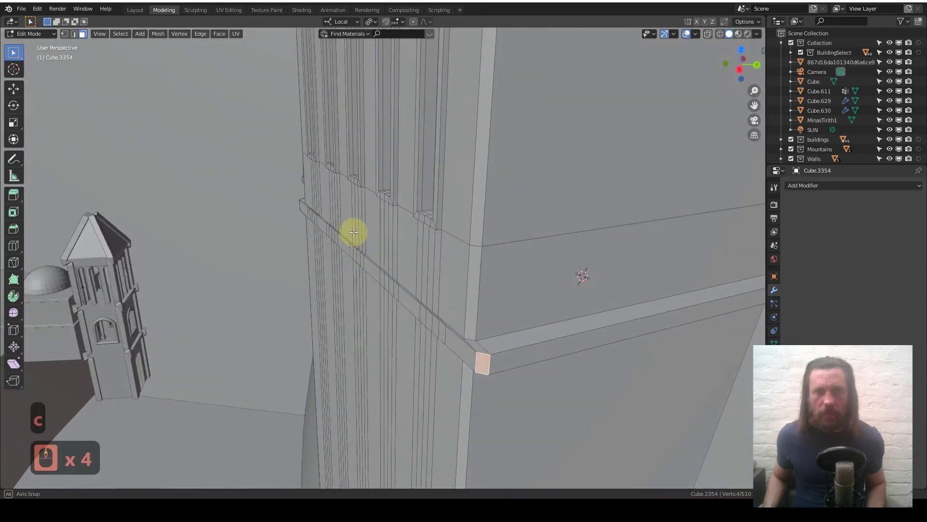
key(ctrl+z)
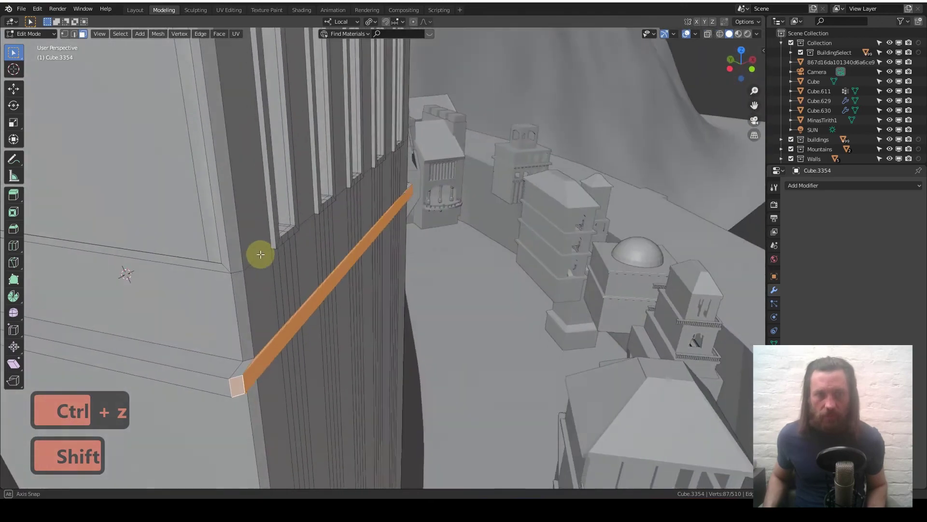
Step: From top view, extrude the ledge faces a second time so the ledge juts further out from the wall
key(7)
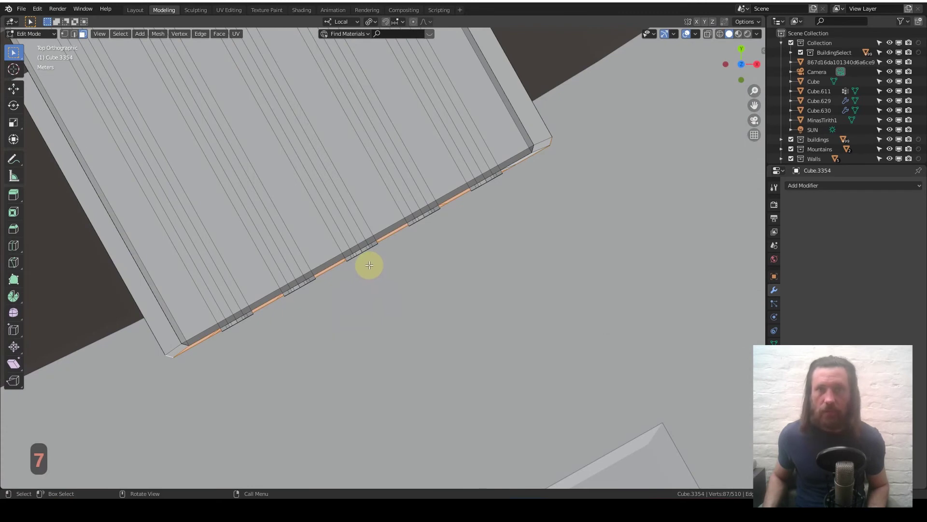
key(g)
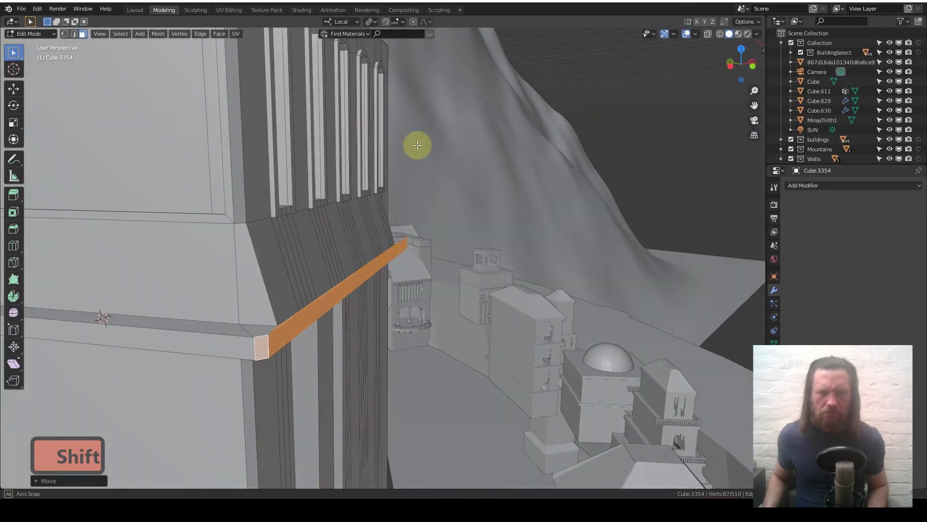
key(ctrl+z)
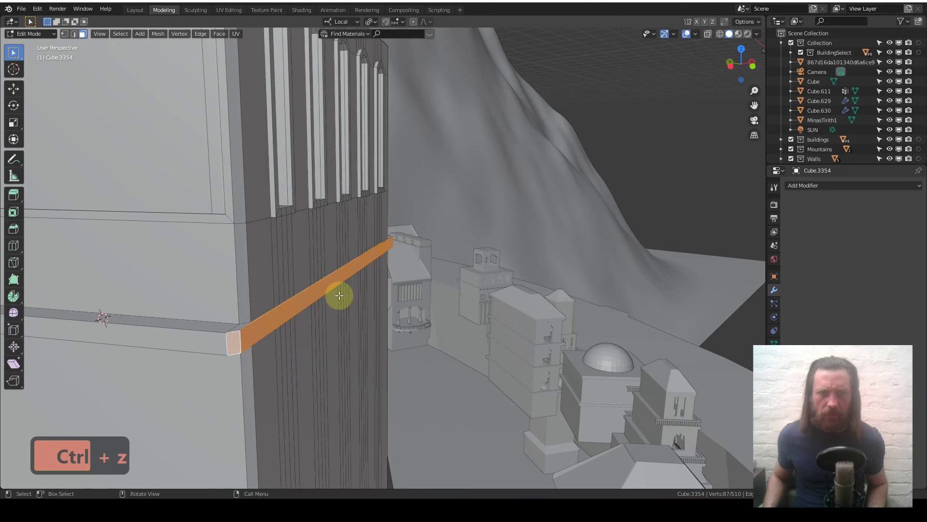
key(7)
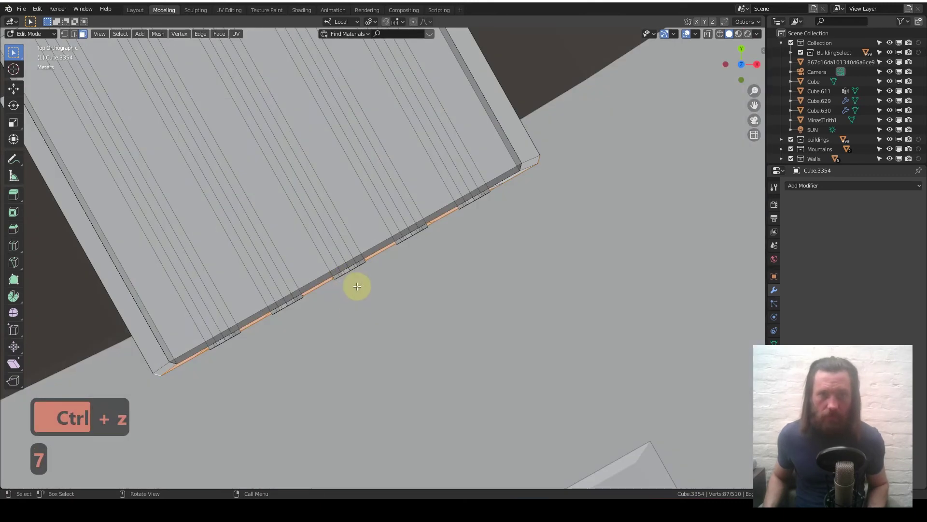
text(7e)
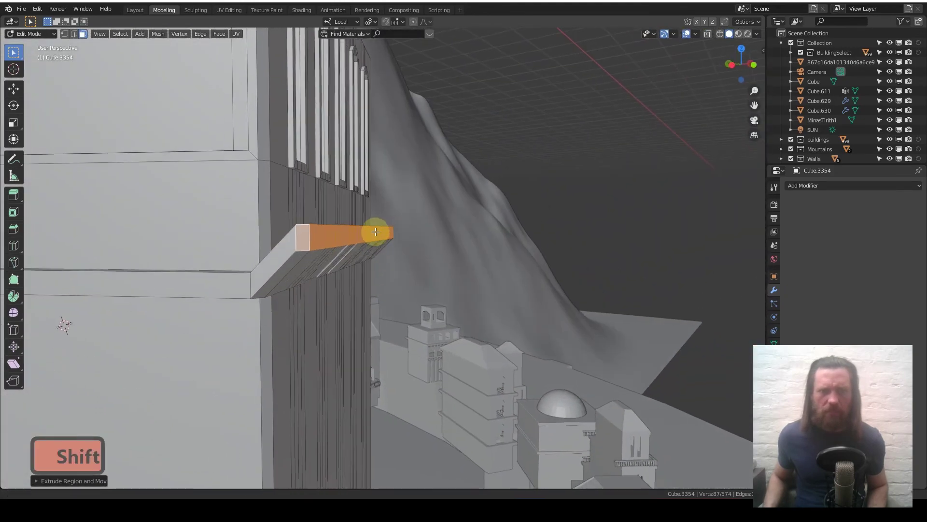
key(ctrl+z)
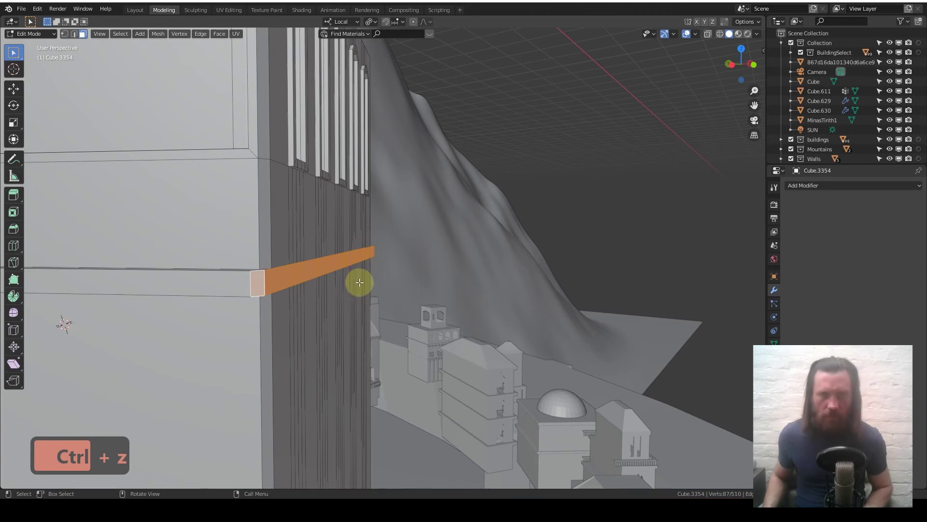
Step: Check the ledge from below and push its end out past the buttress edge, adjusting along Z
middle_click(363, 281)
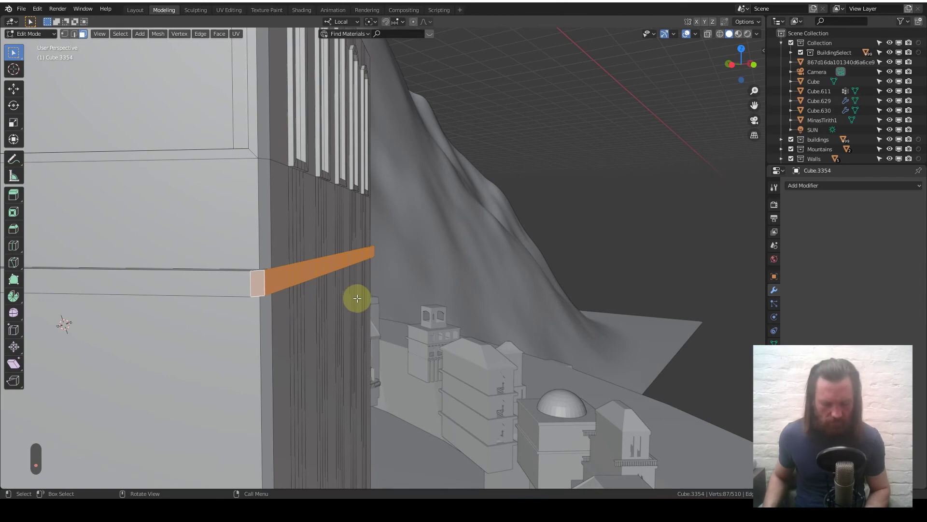
key(7)
key(e)
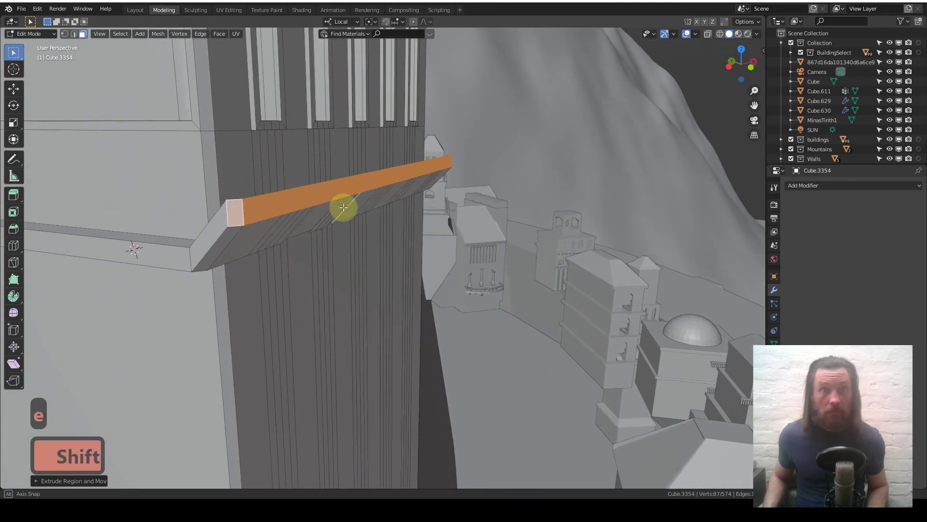
key(g)
key(z)
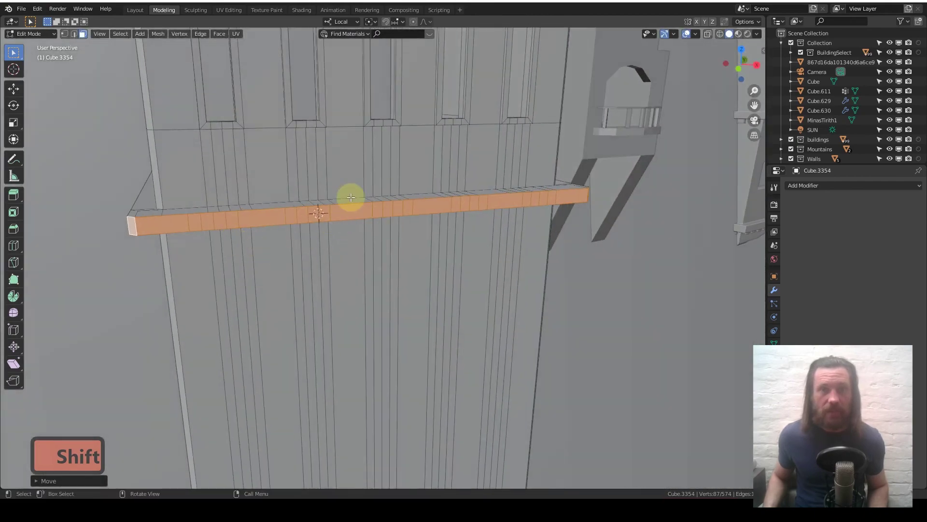
Step: Leave Edit Mode and orbit around to view the slab's lower wall and ledge
middle_click(400, 192)
key(Tab)
middle_click(348, 203)
middle_click(347, 201)
middle_click(290, 224)
middle_click(291, 224)
middle_click(302, 243)
middle_click(338, 227)
middle_click(337, 227)
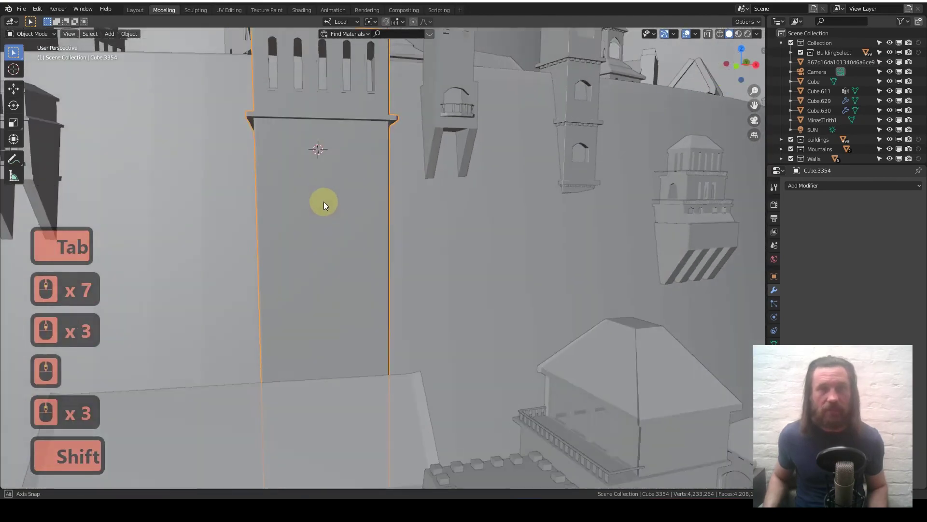
Step: Add a horizontal loop cut near the top cornice, confirm it, and return to Object Mode on the tier
key(Tab)
middle_click(291, 189)
middle_click(292, 189)
scroll(down, 3)
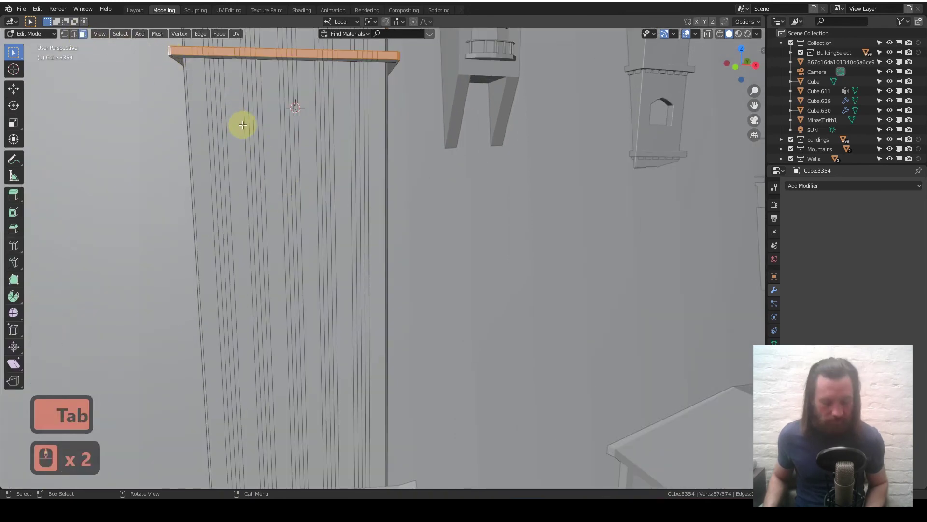
key(ctrl+r)
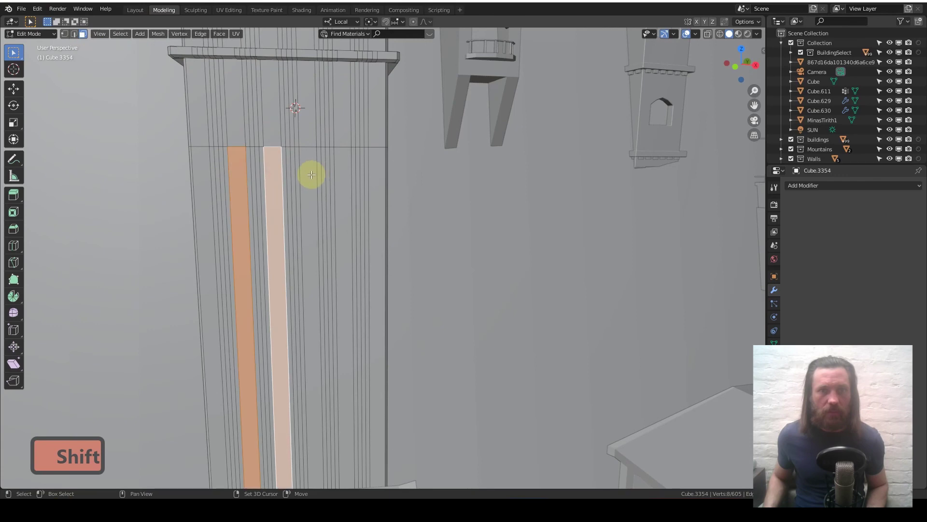
key(e)
key(Tab)
middle_click(311, 203)
middle_click(312, 203)
middle_click(311, 210)
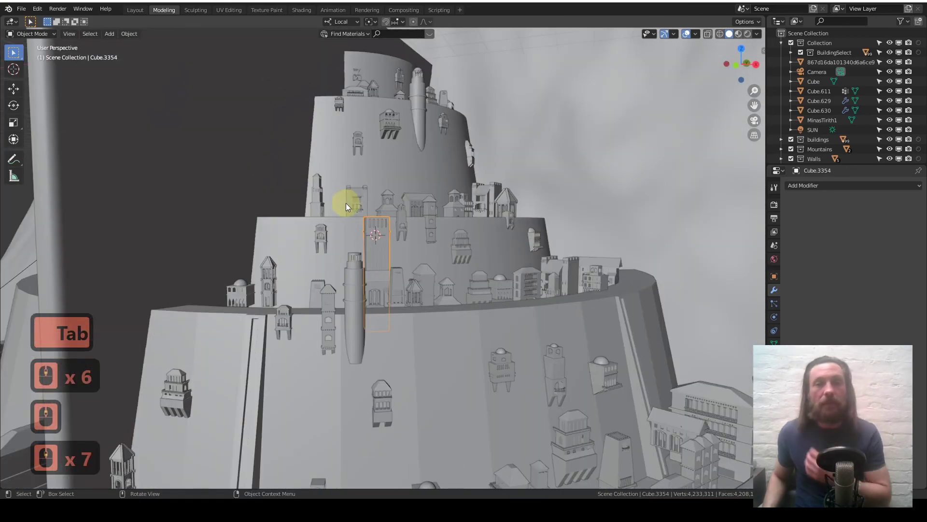
middle_click(357, 219)
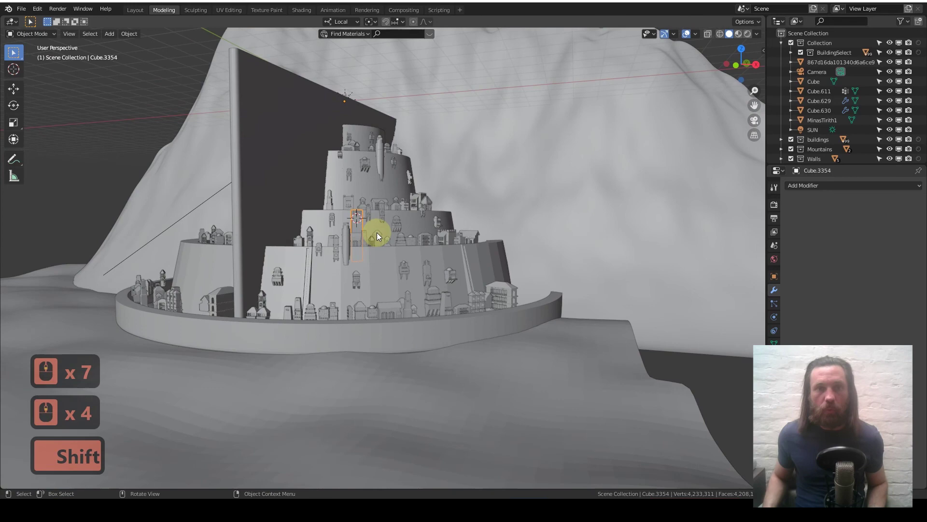